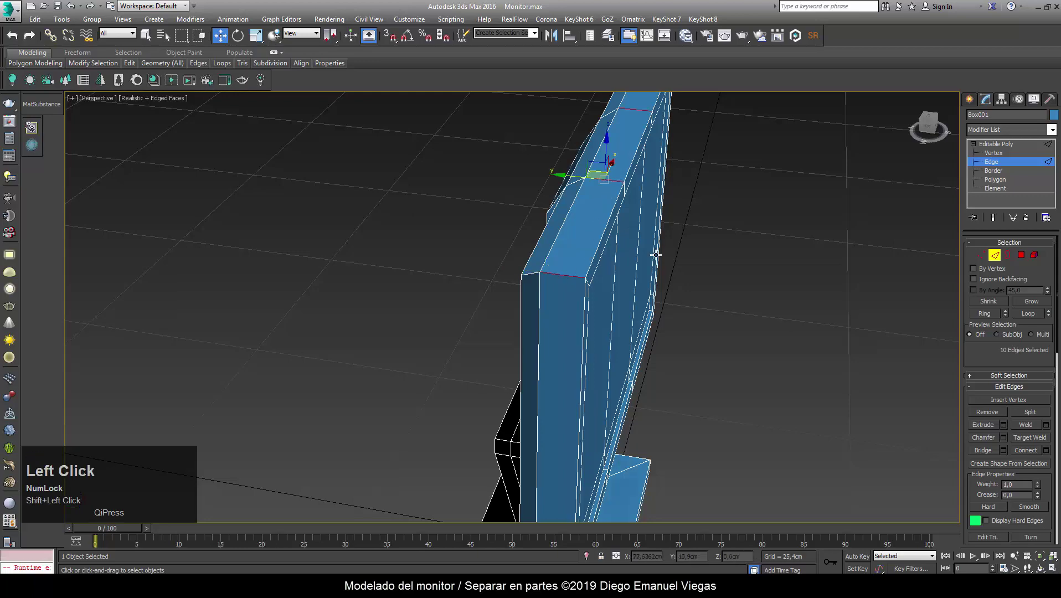
Connect the selected frame edges with a single-segment loop and commit it.
{"action": "left_click_drag", "start_coordinate": [699, 305], "coordinate": [1053, 454]}
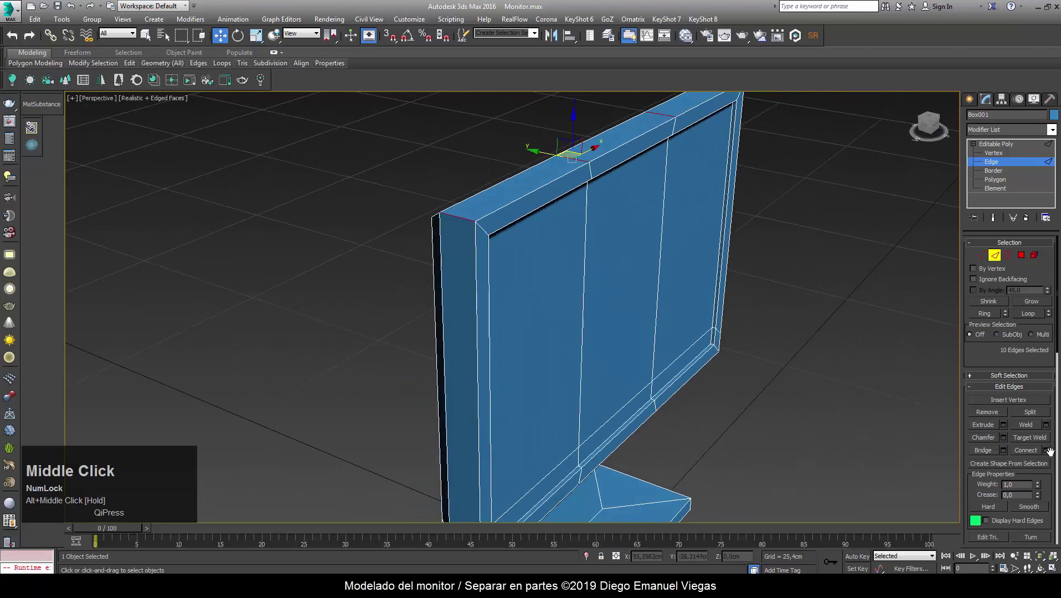
{"action": "left_click", "coordinate": [1053, 453]}
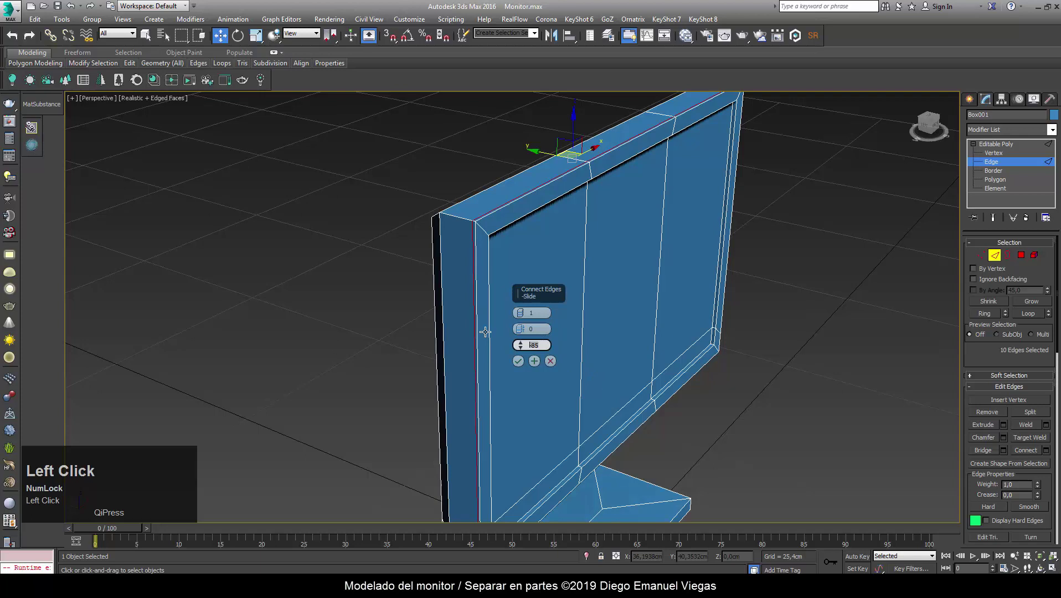
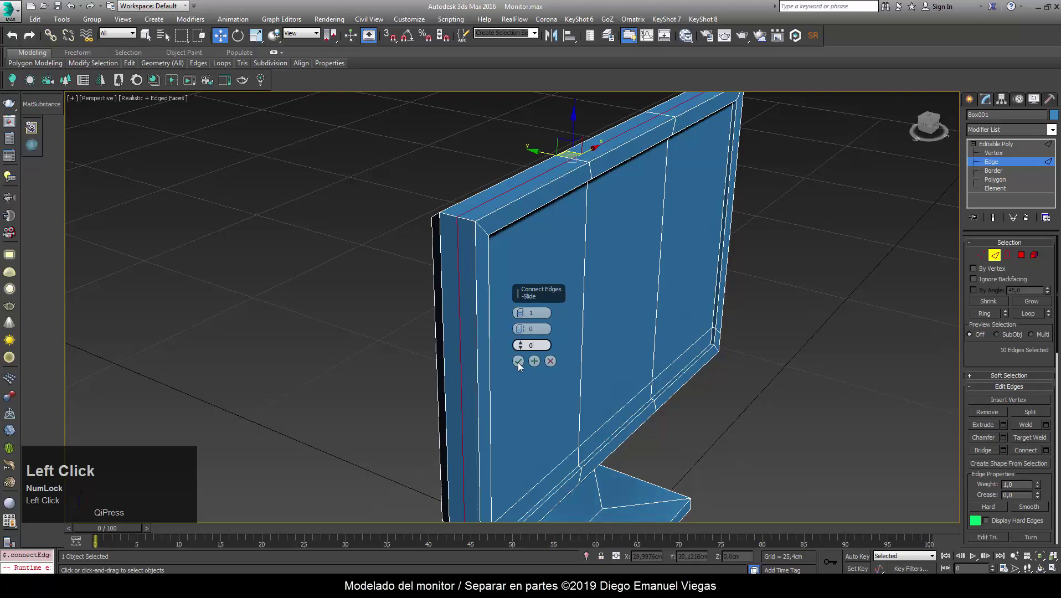
{"action": "left_click", "coordinate": [526, 374]}
Reframe the whole monitor in view and save the scene with Ctrl+S.
{"action": "middle_click", "coordinate": [533, 382]}
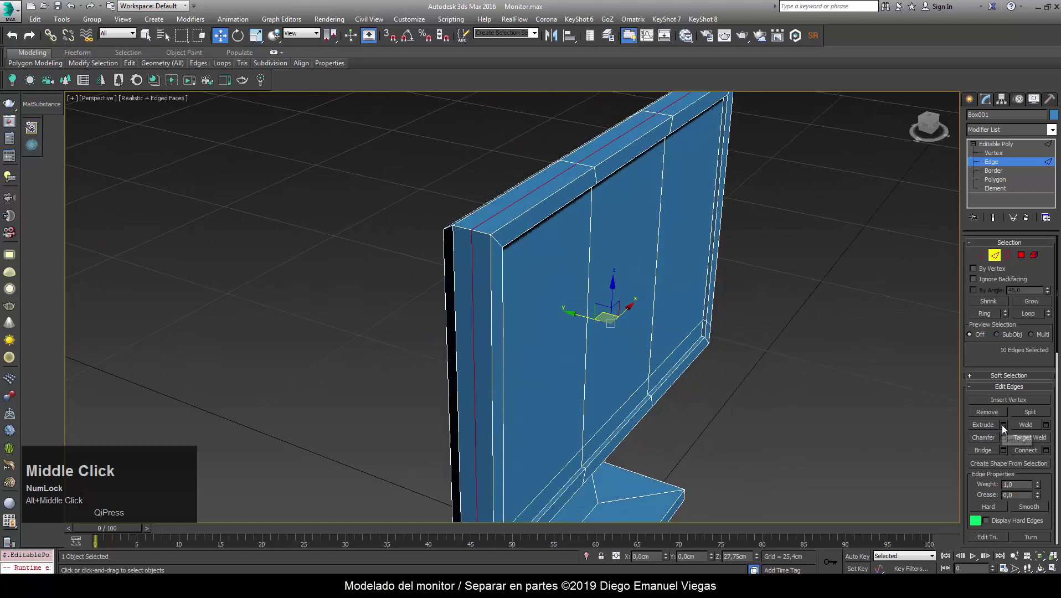
{"action": "scroll", "scroll_direction": "down", "scroll_amount": 3}
{"action": "middle_click", "coordinate": [600, 413]}
{"action": "key", "text": "ctrl+s"}
{"action": "middle_click", "coordinate": [579, 417]}
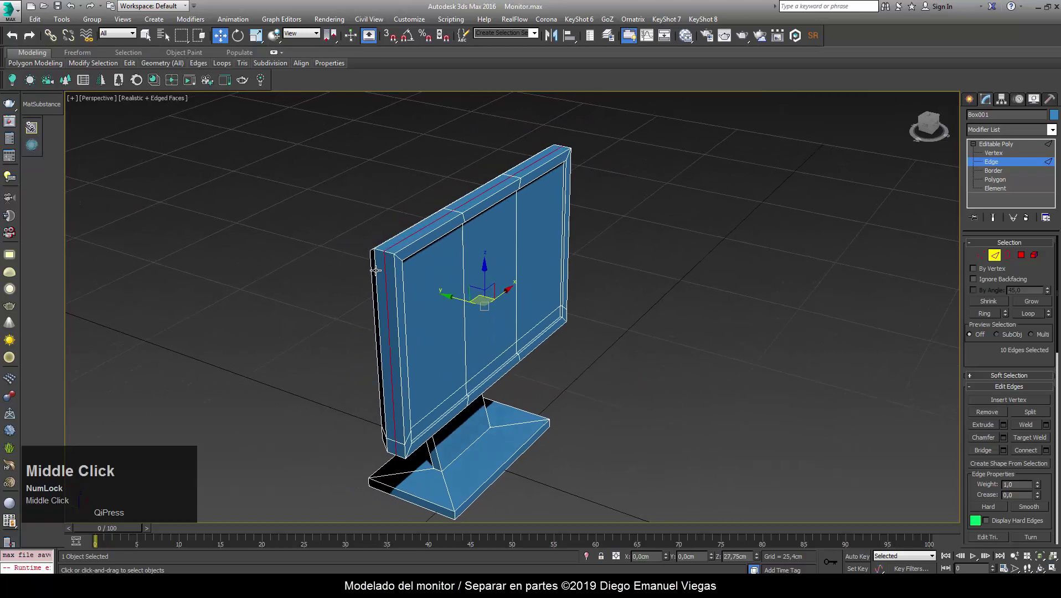
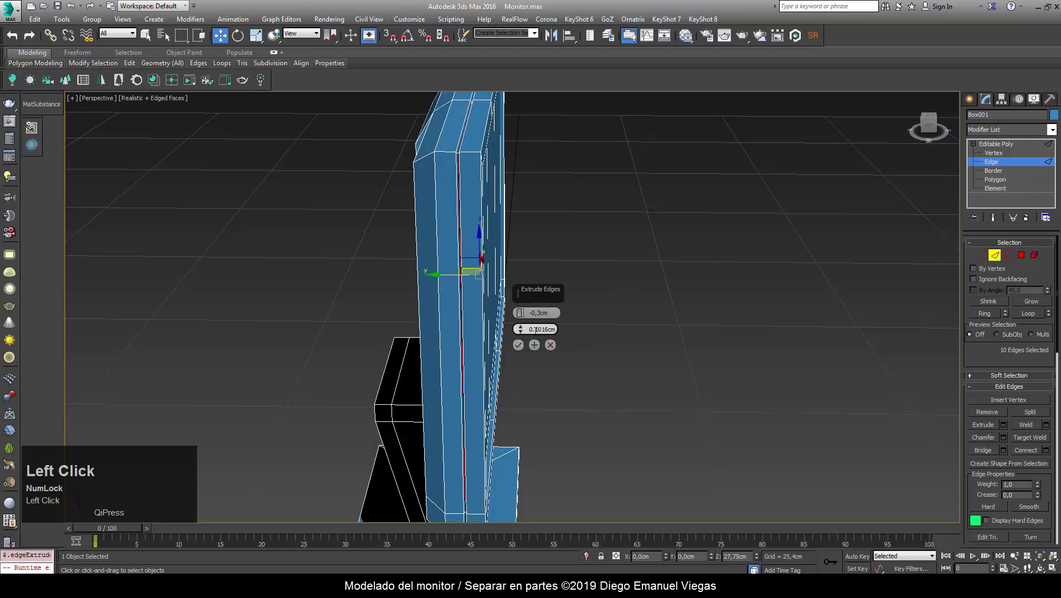
Narrow the edge extrusion width to 0.1 cm for the frame groove.
{"action": "left_click_drag", "start_coordinate": [637, 320], "coordinate": [523, 349]}
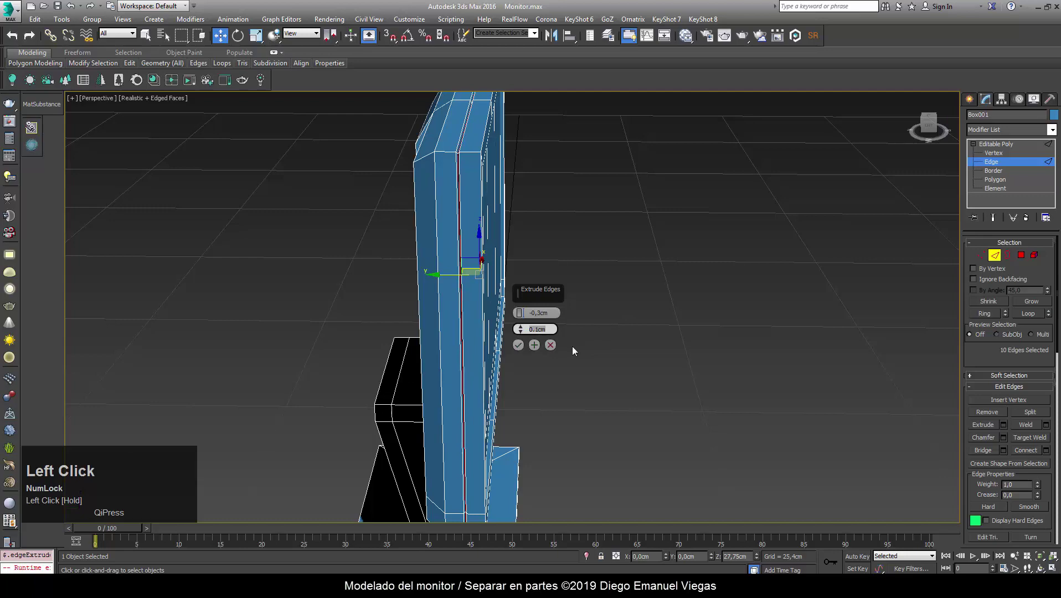
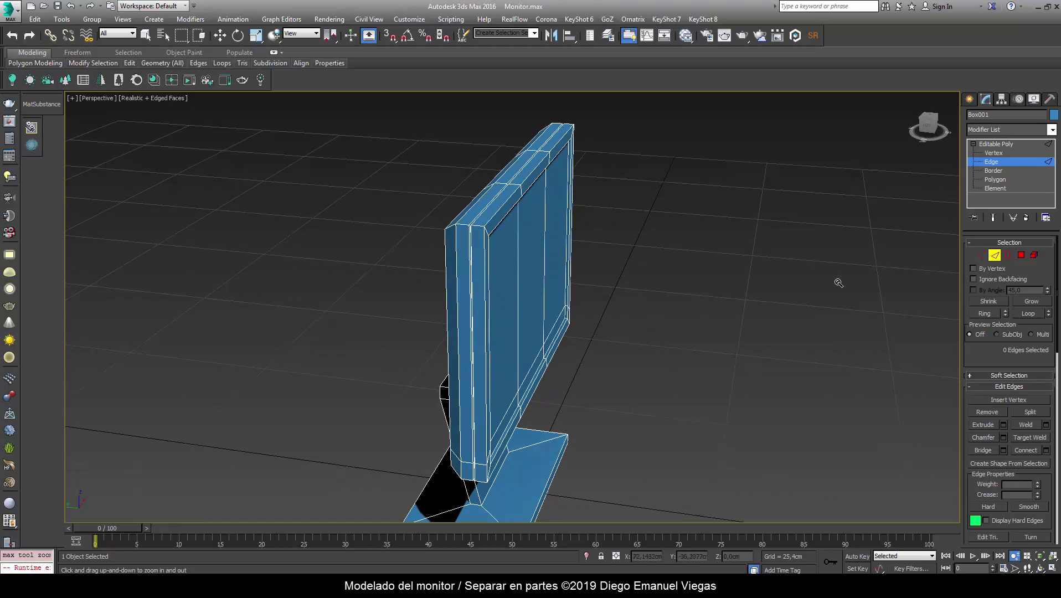
Select the six screen polygons at Polygon level and bring up the Detach options.
{"action": "left_click", "coordinate": [1007, 187]}
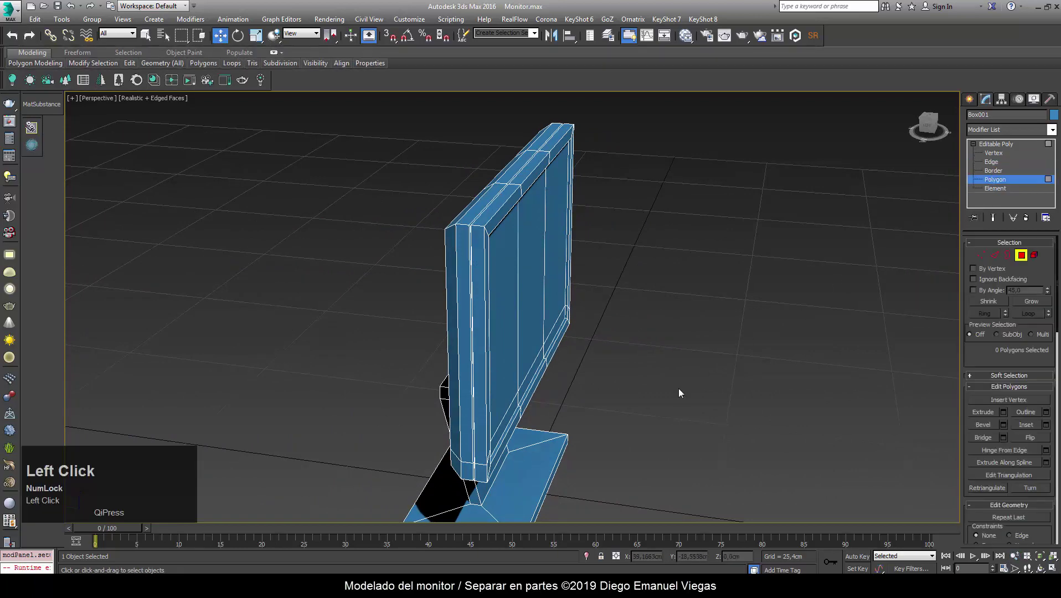
{"action": "middle_click", "coordinate": [641, 387]}
{"action": "left_click", "coordinate": [501, 262]}
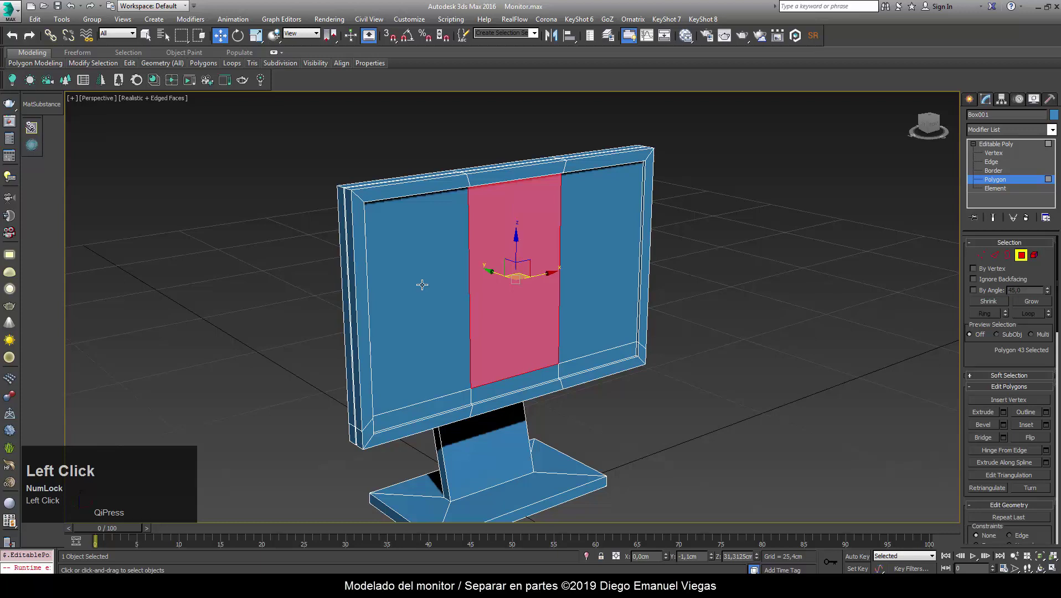
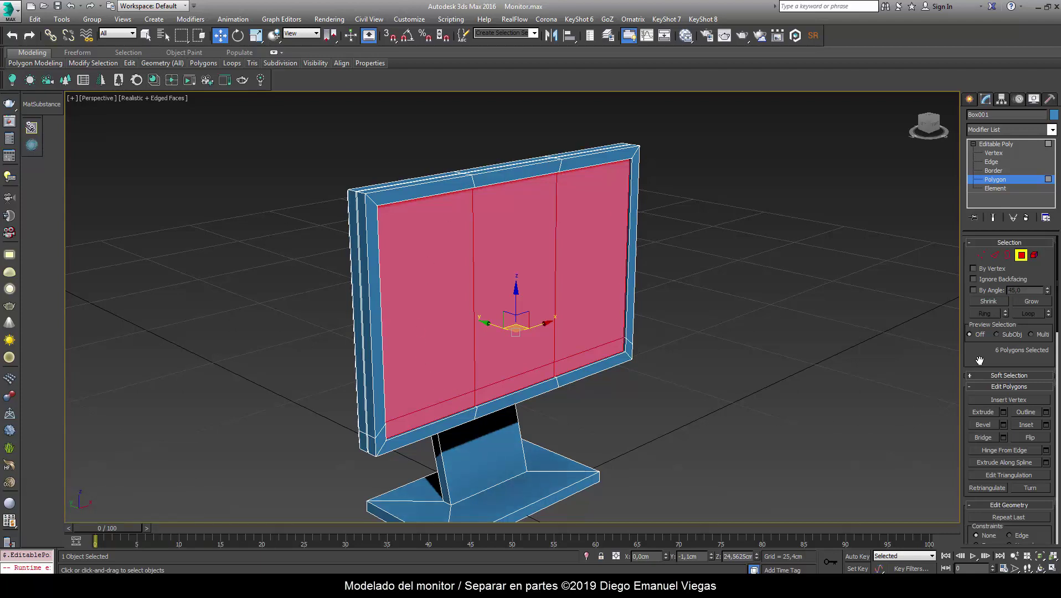
{"action": "left_click_drag", "start_coordinate": [982, 361], "coordinate": [1006, 249]}
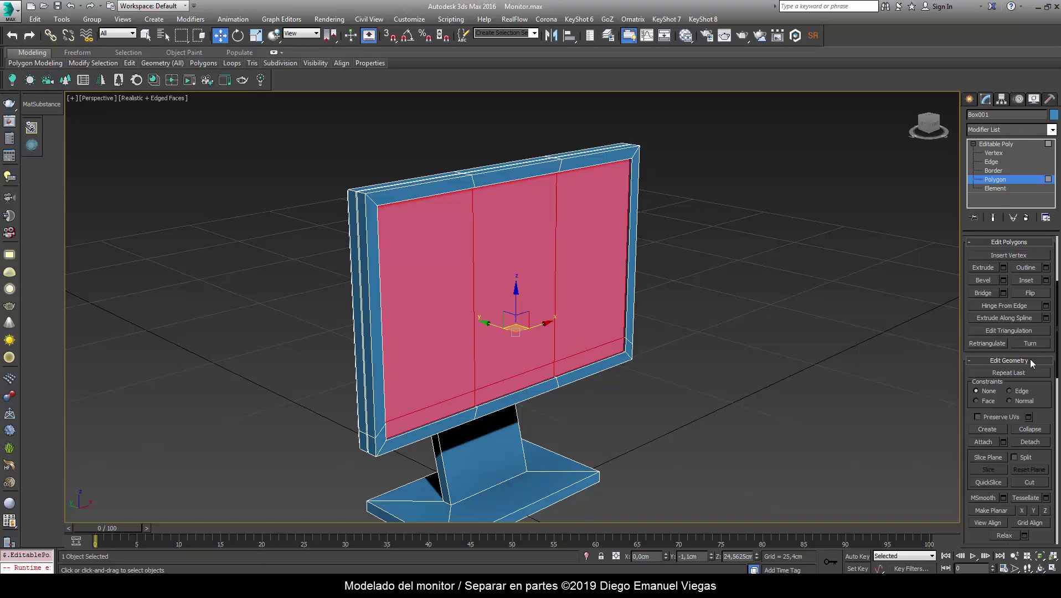
{"action": "left_click_drag", "start_coordinate": [1049, 414], "coordinate": [502, 278]}
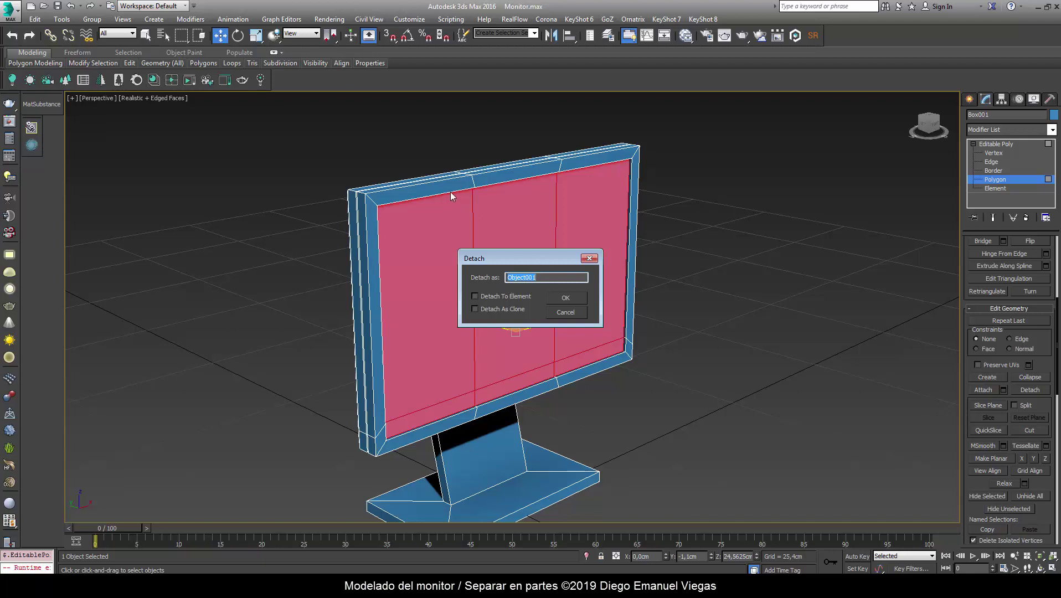
Start renaming the detached screen object, replacing Object001 with 'Pa...'.
{"action": "key", "text": "shift+Num_Lock"}
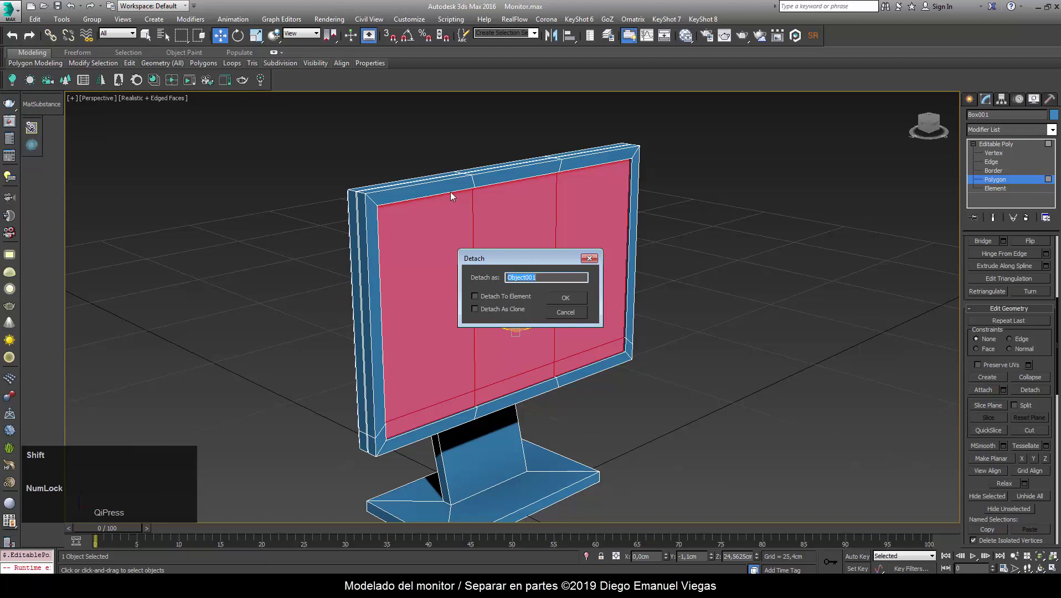
{"action": "key", "text": "shift+p"}
{"action": "type", "text": "a"}
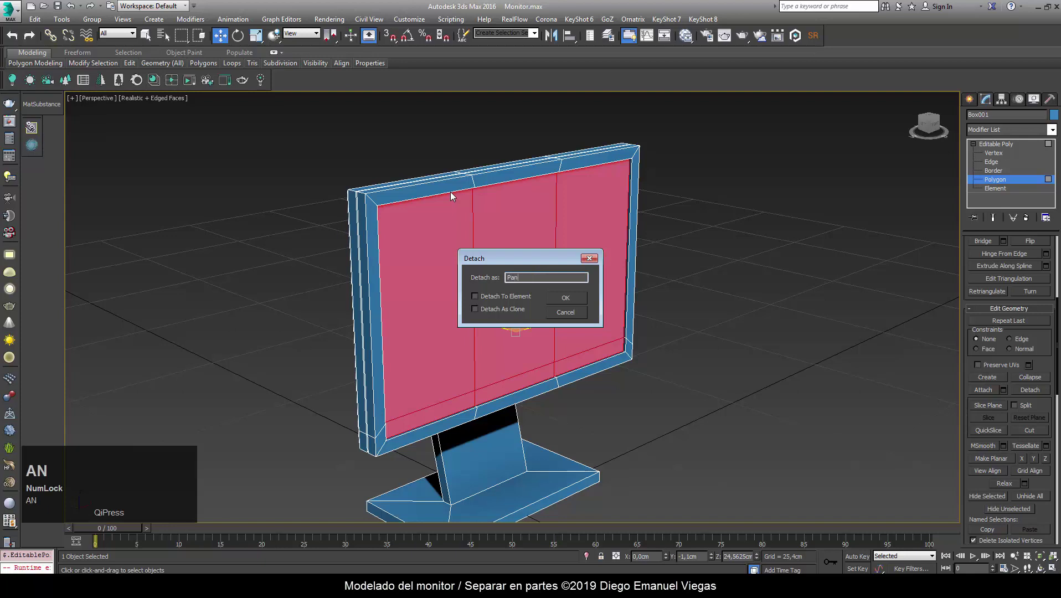
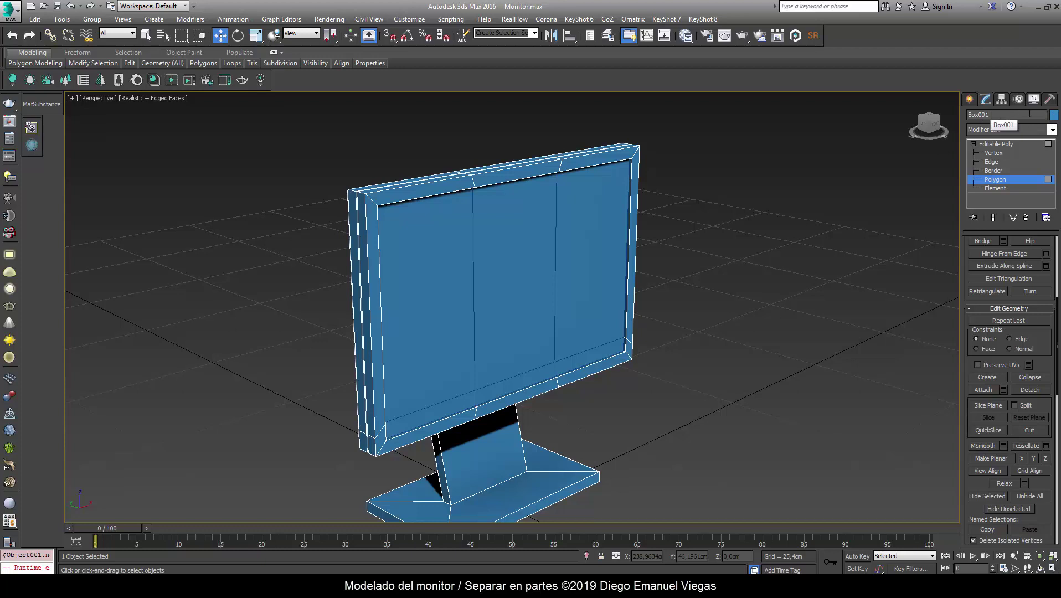
Give the monitor body a beige object colour from the Object Color palette.
{"action": "left_click", "coordinate": [1059, 118]}
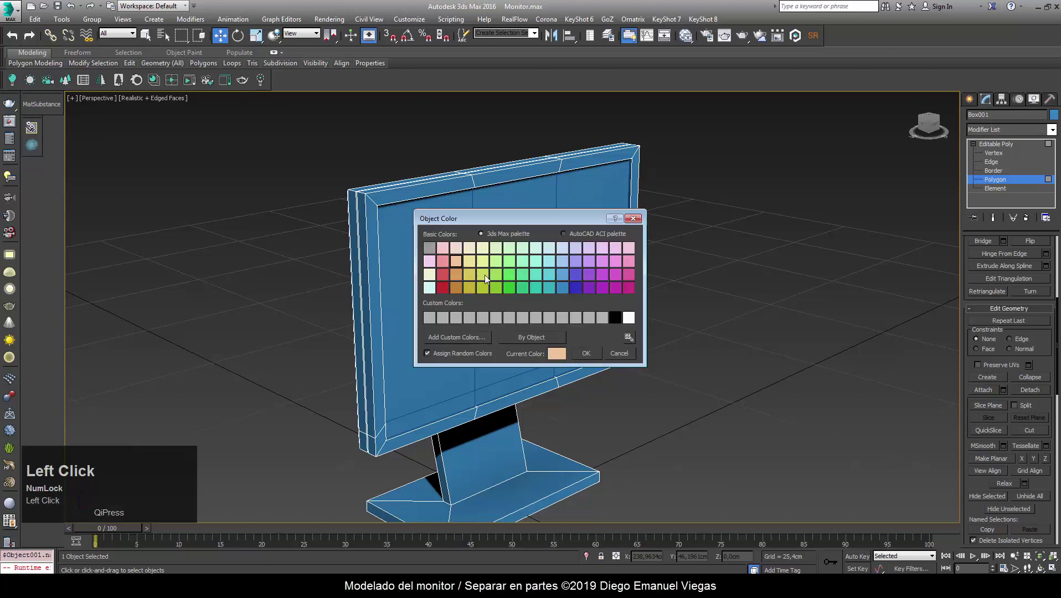
{"action": "left_click_drag", "start_coordinate": [691, 419], "coordinate": [609, 272]}
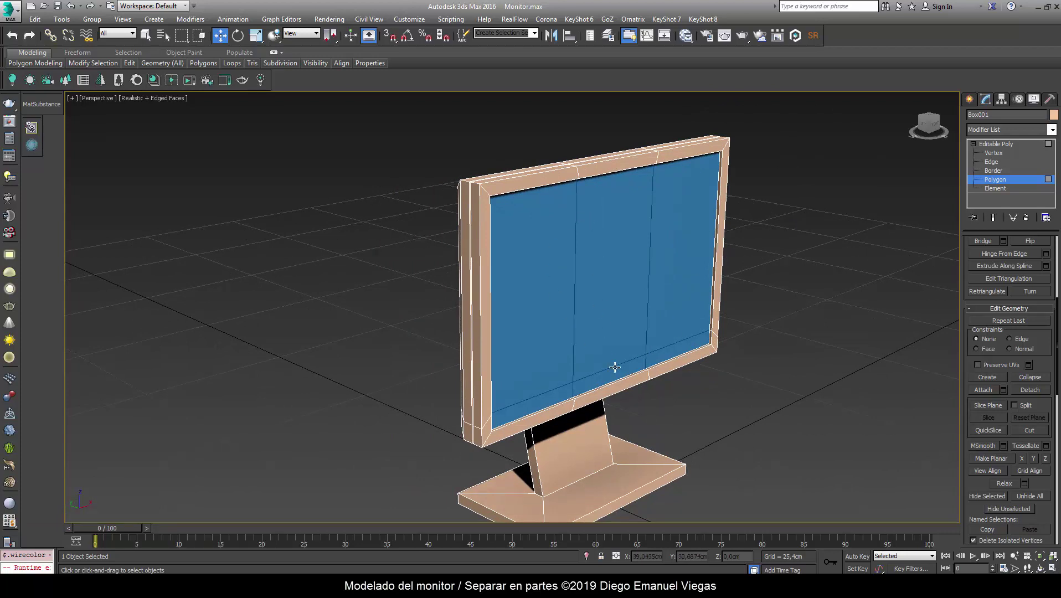
{"action": "left_click", "coordinate": [608, 272]}
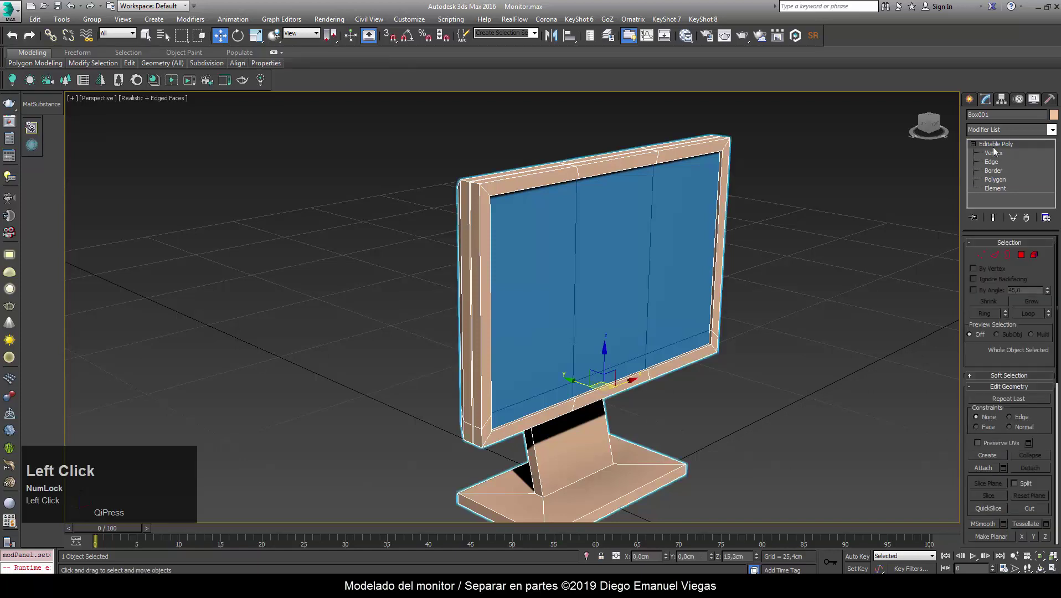
Leave Polygon level to work on the whole monitor body Box001 at object level.
{"action": "left_click", "coordinate": [951, 203]}
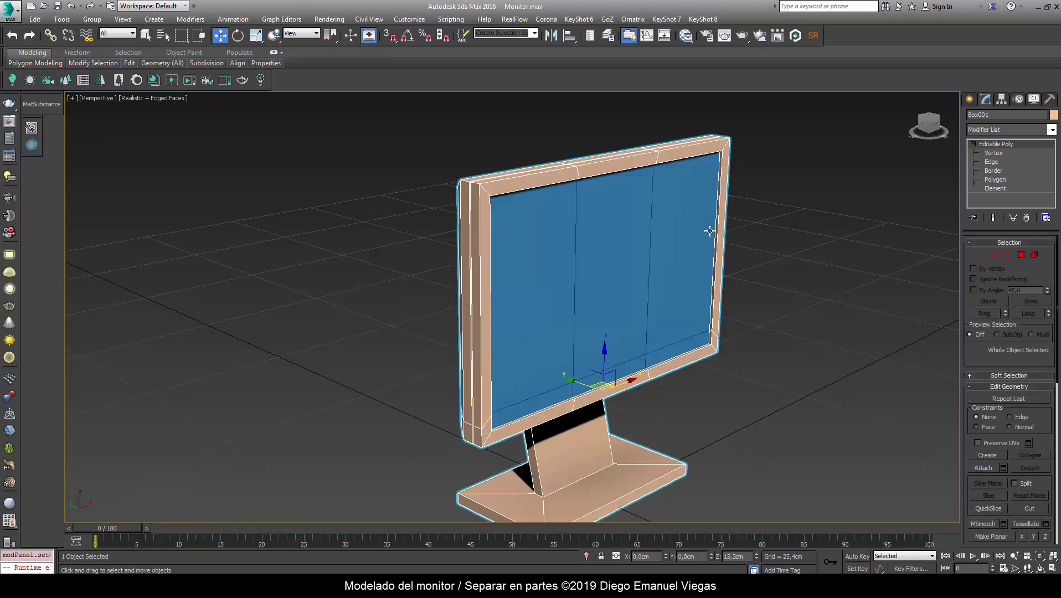
{"action": "left_click", "coordinate": [654, 225]}
{"action": "left_click_drag", "start_coordinate": [654, 224], "coordinate": [476, 187]}
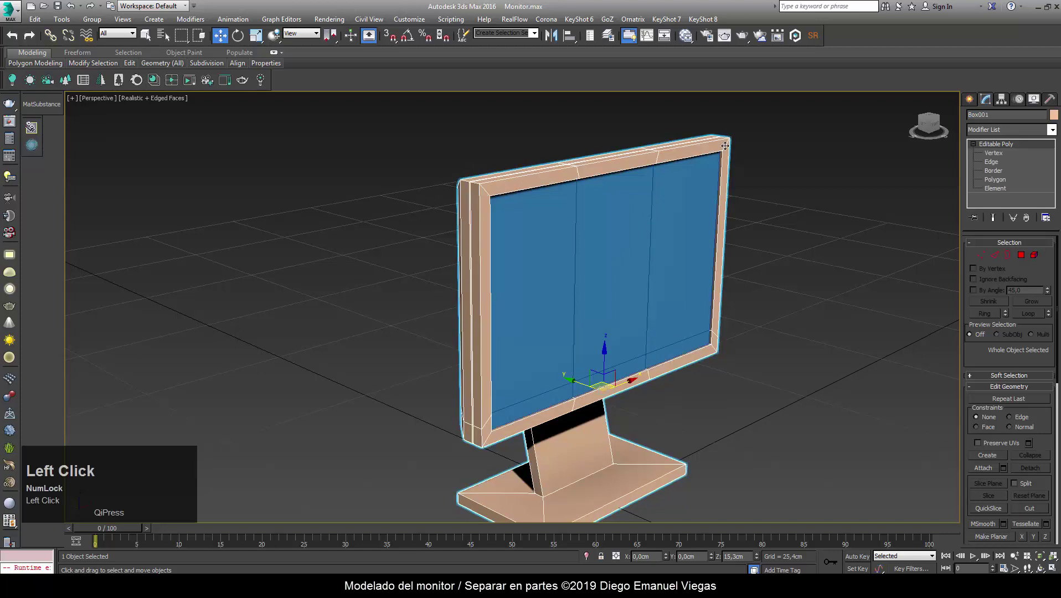
{"action": "left_click", "coordinate": [482, 547]}
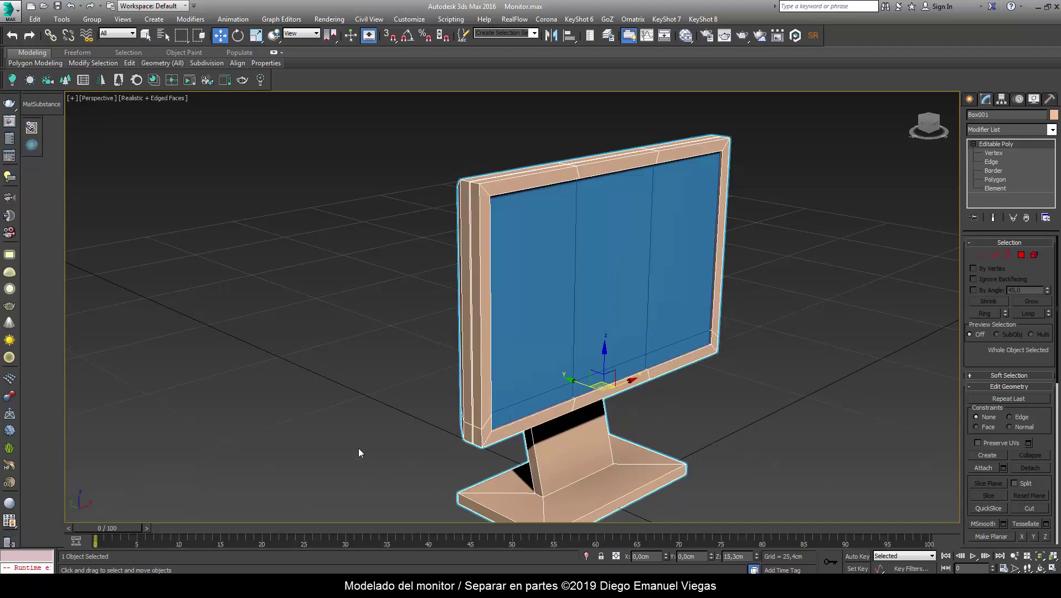
Orbit the view around the monitor body.
{"action": "left_click_drag", "start_coordinate": [372, 445], "coordinate": [749, 301]}
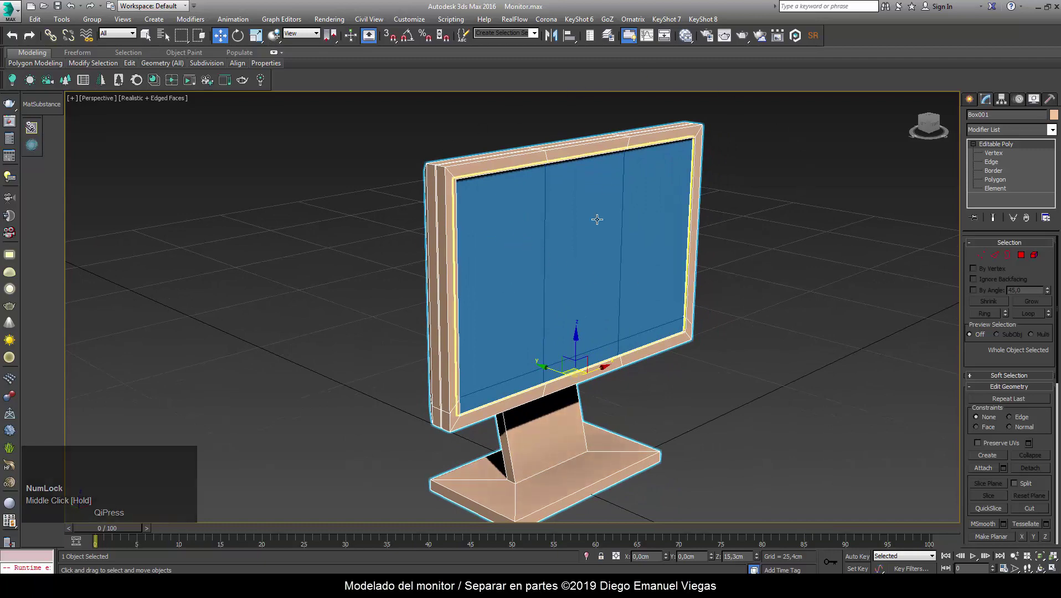
{"action": "left_click_drag", "start_coordinate": [749, 302], "coordinate": [740, 298]}
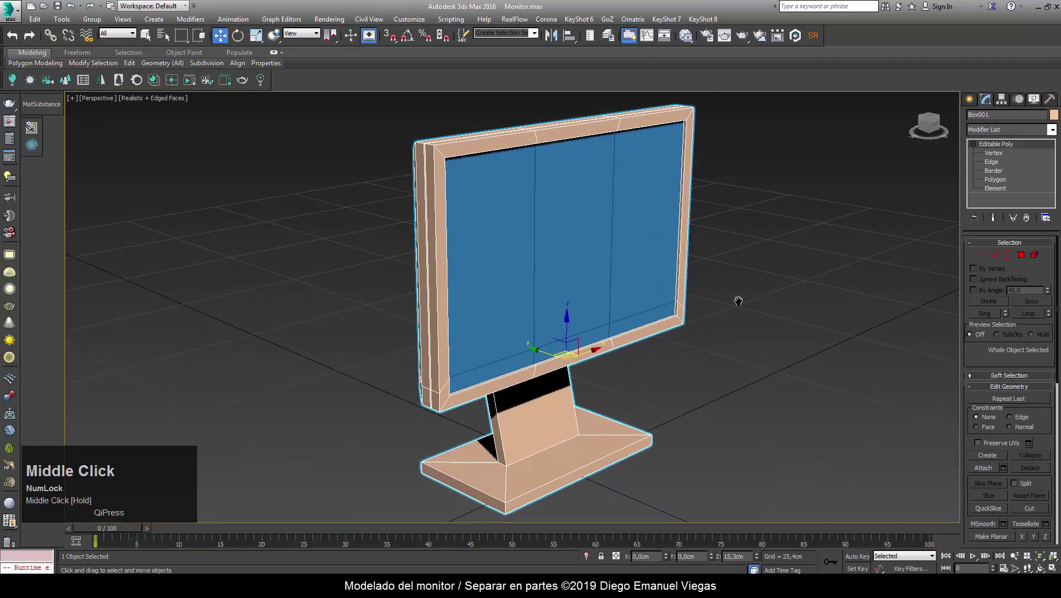
Isolate the monitor body on its own with Alt+Q, toggling the hidden screen back once.
{"action": "key", "text": "alt+q"}
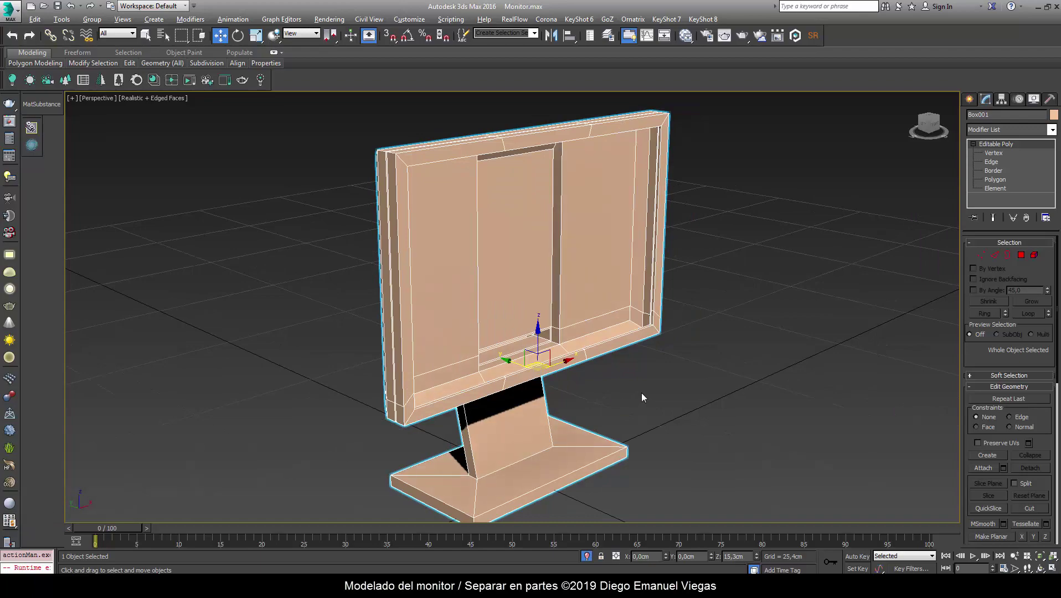
{"action": "key", "text": "alt+q"}
{"action": "left_click_drag", "start_coordinate": [610, 404], "coordinate": [652, 398]}
{"action": "key", "text": "alt+q"}
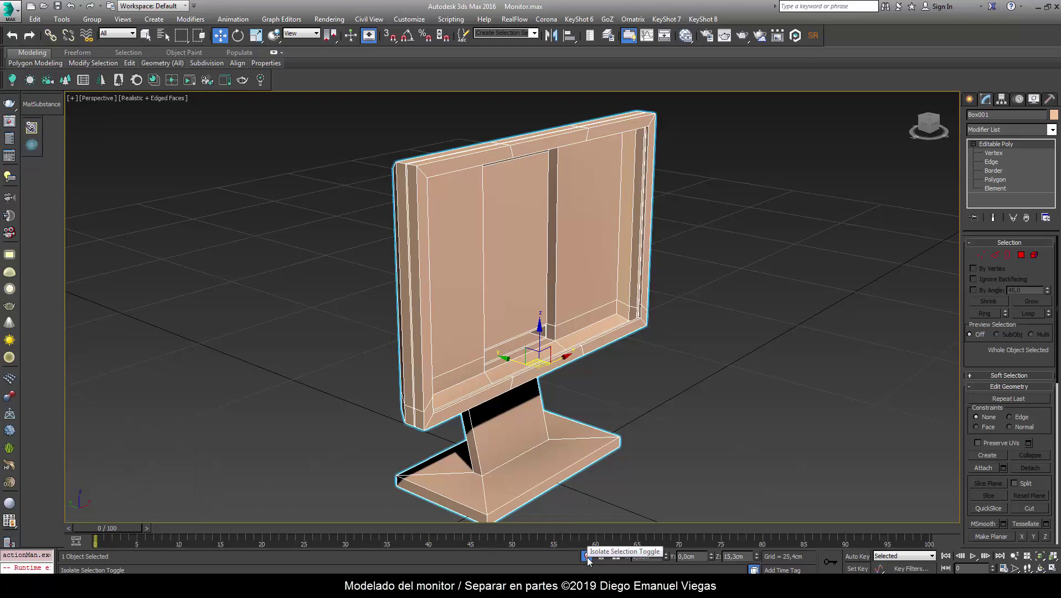
{"action": "left_click", "coordinate": [592, 559]}
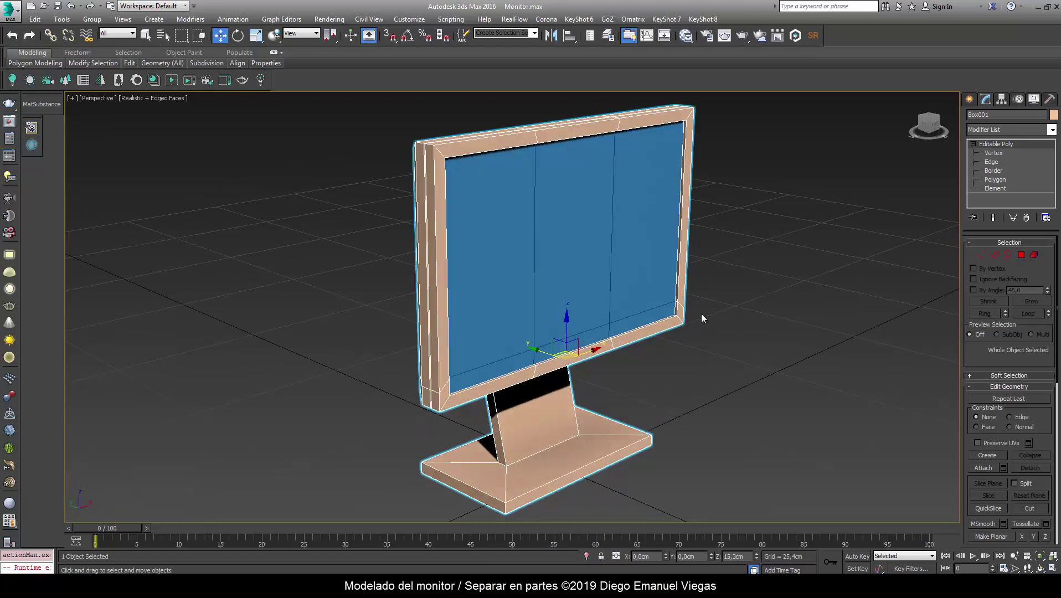
{"action": "key", "text": "alt+q"}
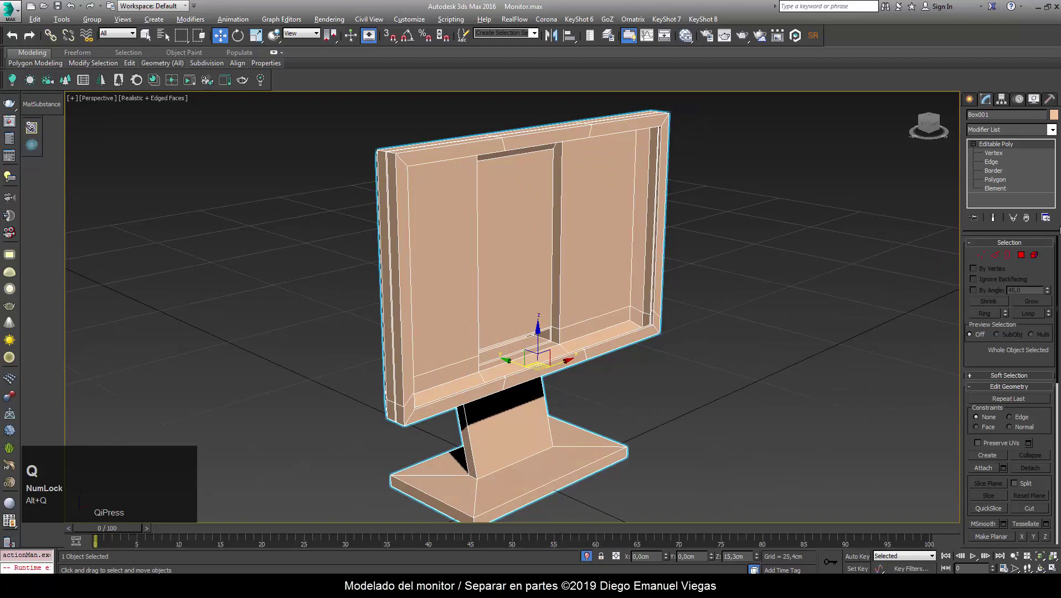
Return to Polygon level on the isolated body, ready to pick the frame rim faces.
{"action": "left_click", "coordinate": [1011, 185]}
{"action": "middle_click", "coordinate": [663, 345]}
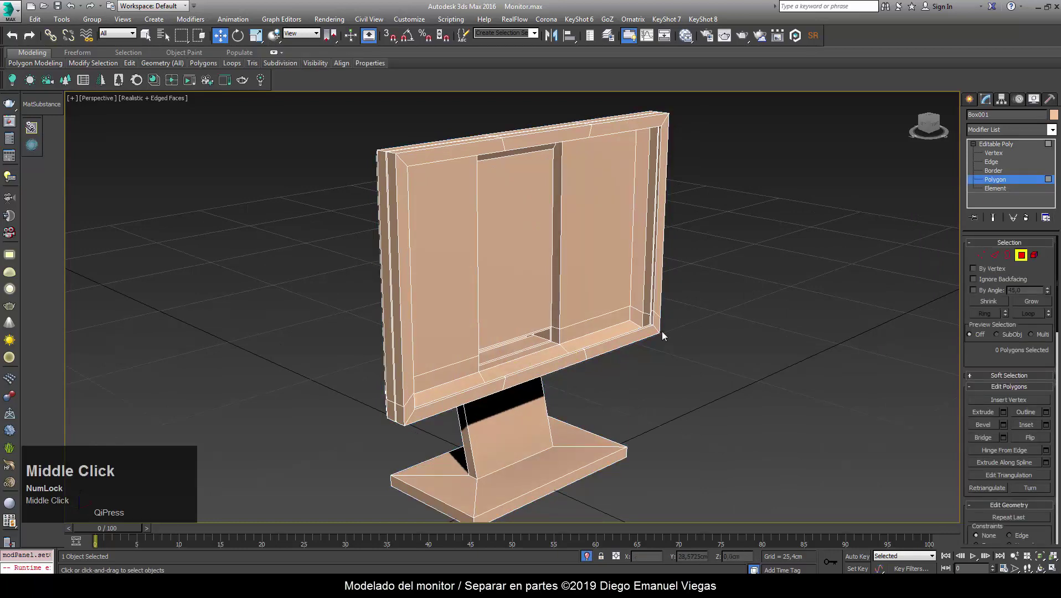
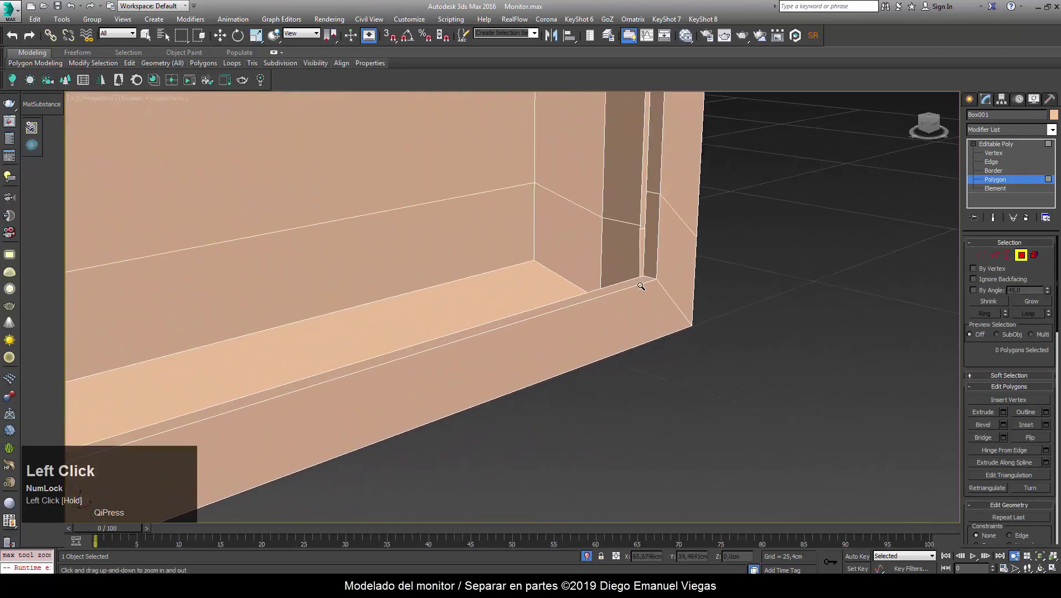
{"action": "key", "text": "w"}
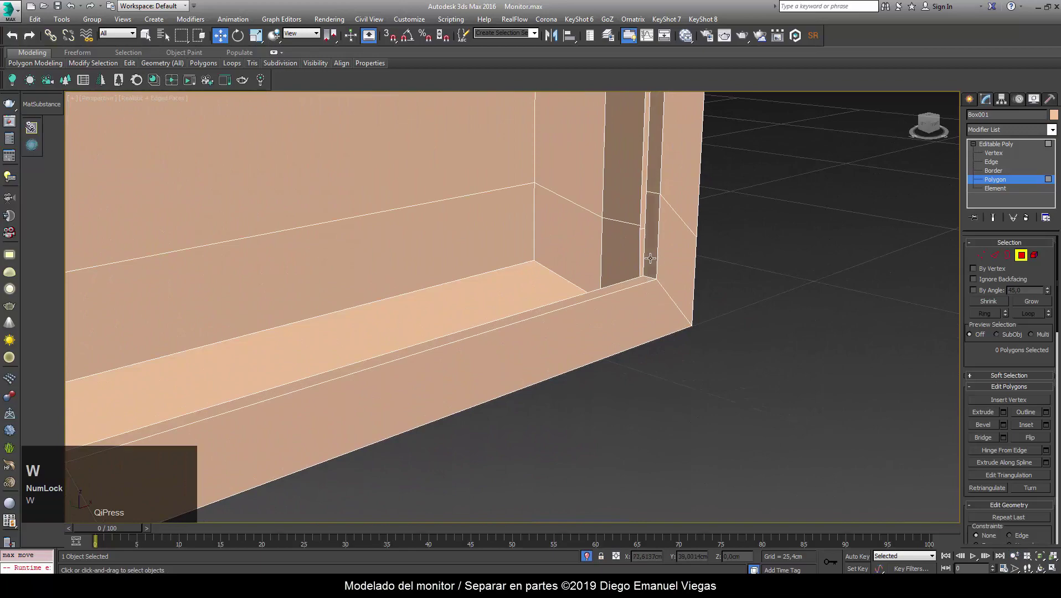
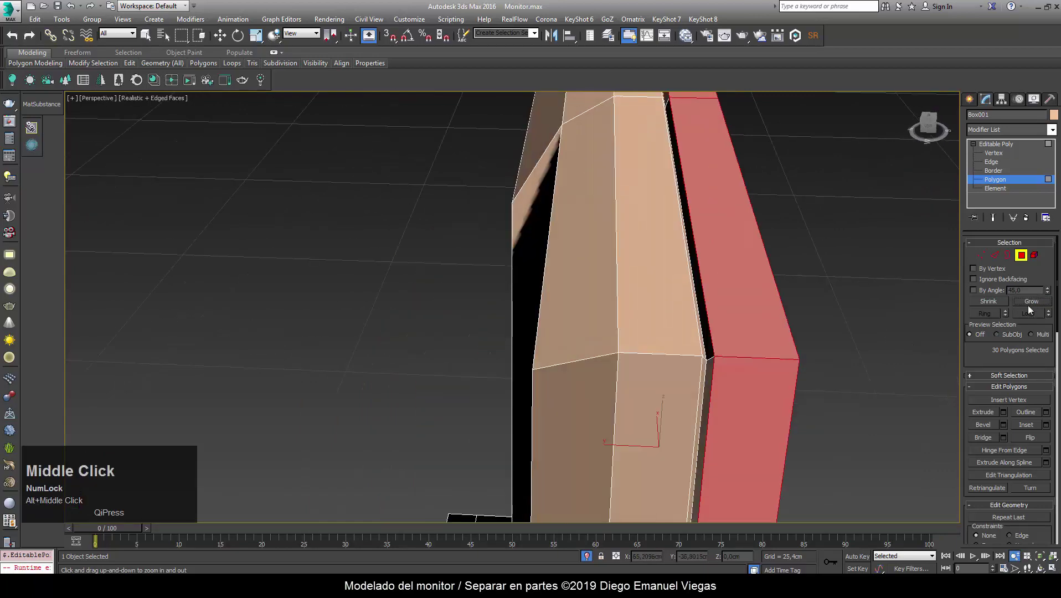
Grow the rim selection and start detaching it under the name Marco.
{"action": "left_click", "coordinate": [1045, 301]}
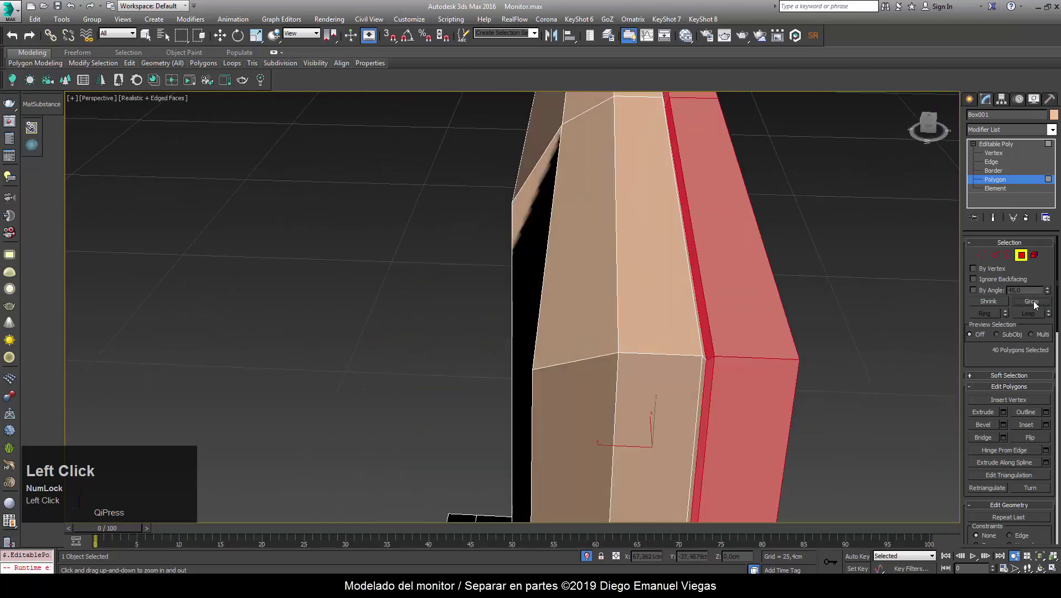
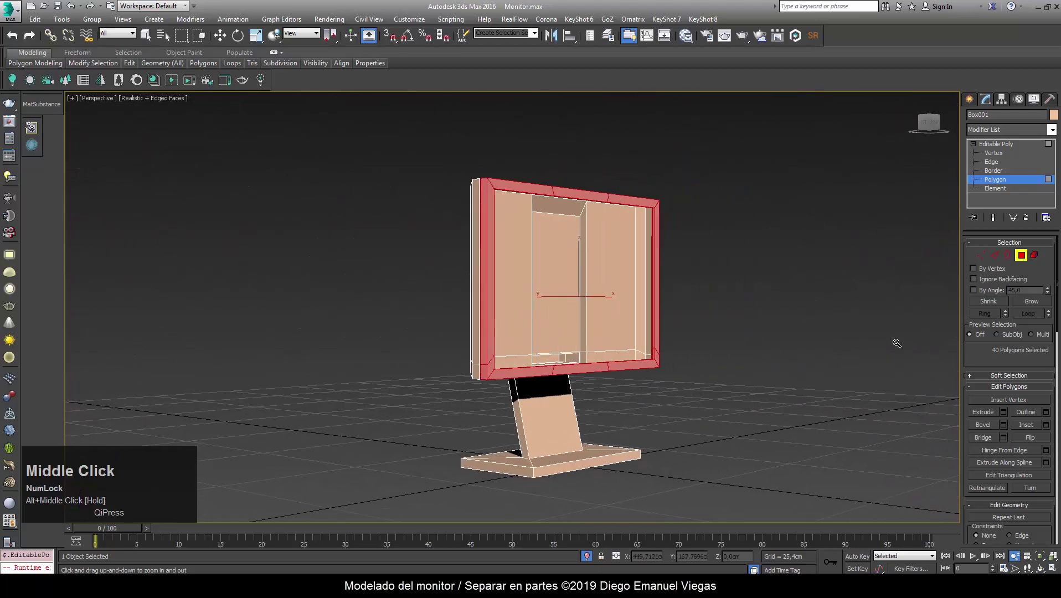
{"action": "left_click_drag", "start_coordinate": [992, 351], "coordinate": [1046, 496]}
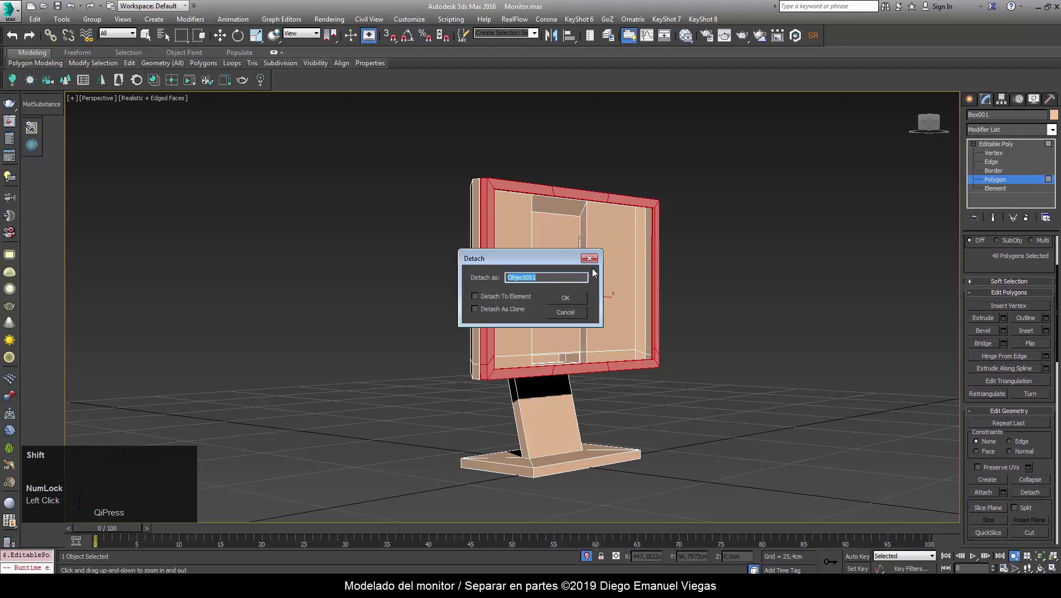
{"action": "type", "text": "arc"}
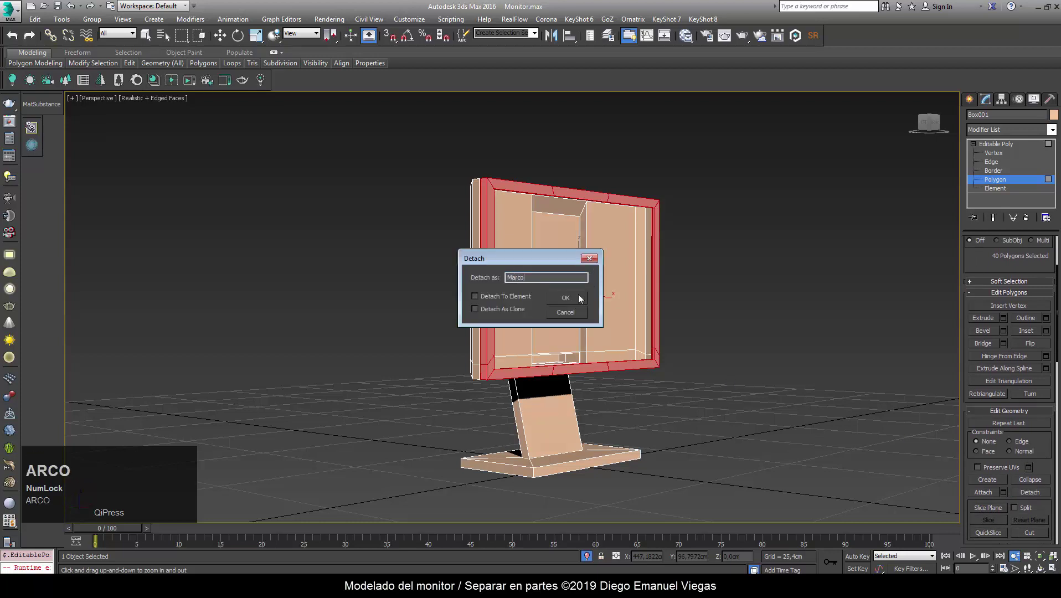
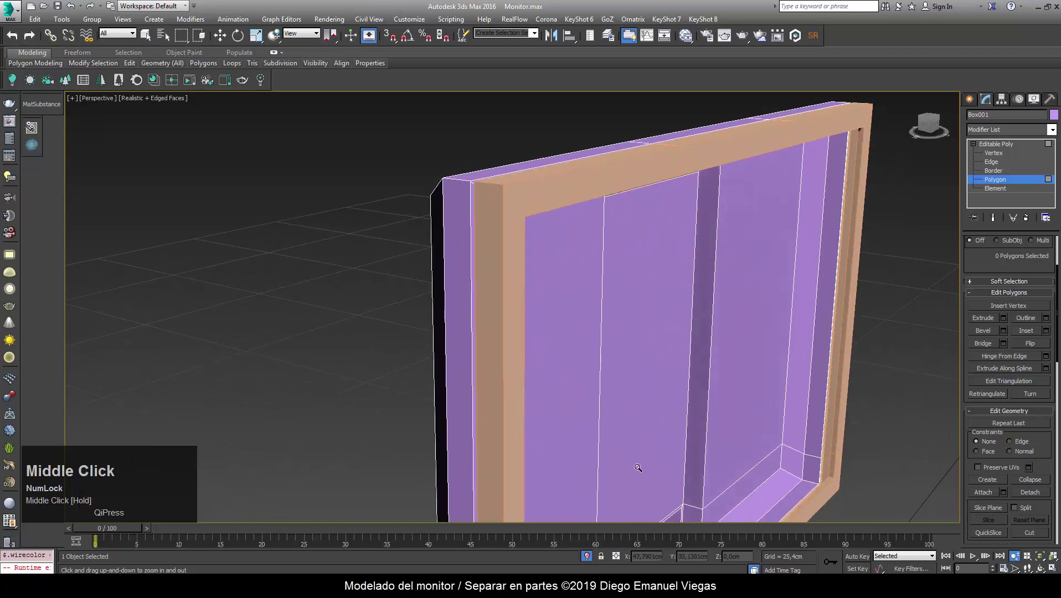
{"action": "key", "text": "alt+q"}
{"action": "left_click_drag", "start_coordinate": [636, 387], "coordinate": [535, 414]}
{"action": "left_click_drag", "start_coordinate": [535, 413], "coordinate": [609, 418]}
{"action": "scroll", "scroll_direction": "up", "scroll_amount": 3}
{"action": "middle_click", "coordinate": [610, 400]}
{"action": "scroll", "scroll_direction": "down", "scroll_amount": 3}
{"action": "middle_click", "coordinate": [634, 366]}
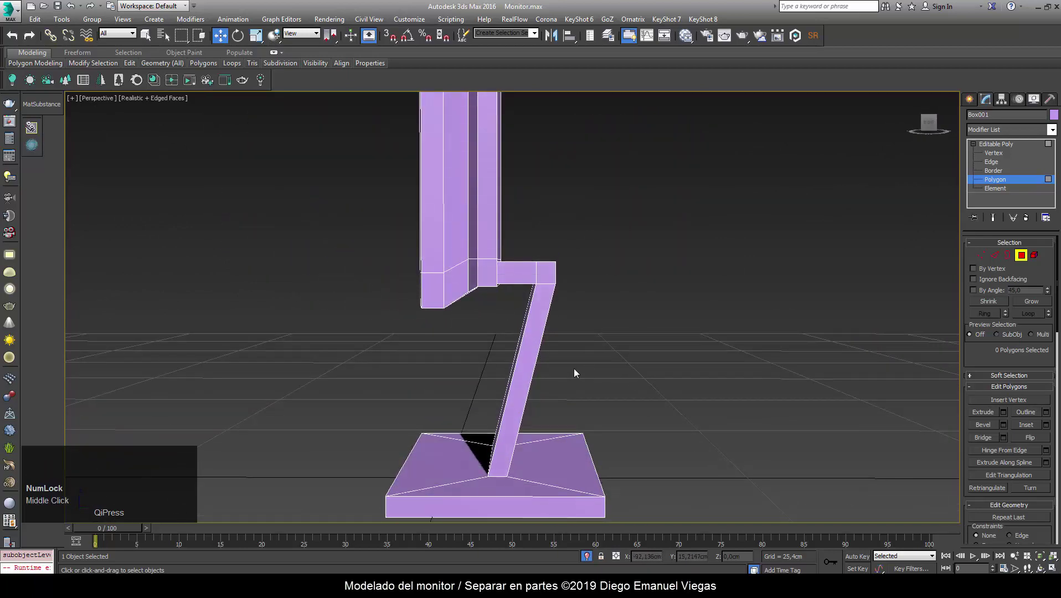
{"action": "left_click_drag", "start_coordinate": [576, 382], "coordinate": [672, 196]}
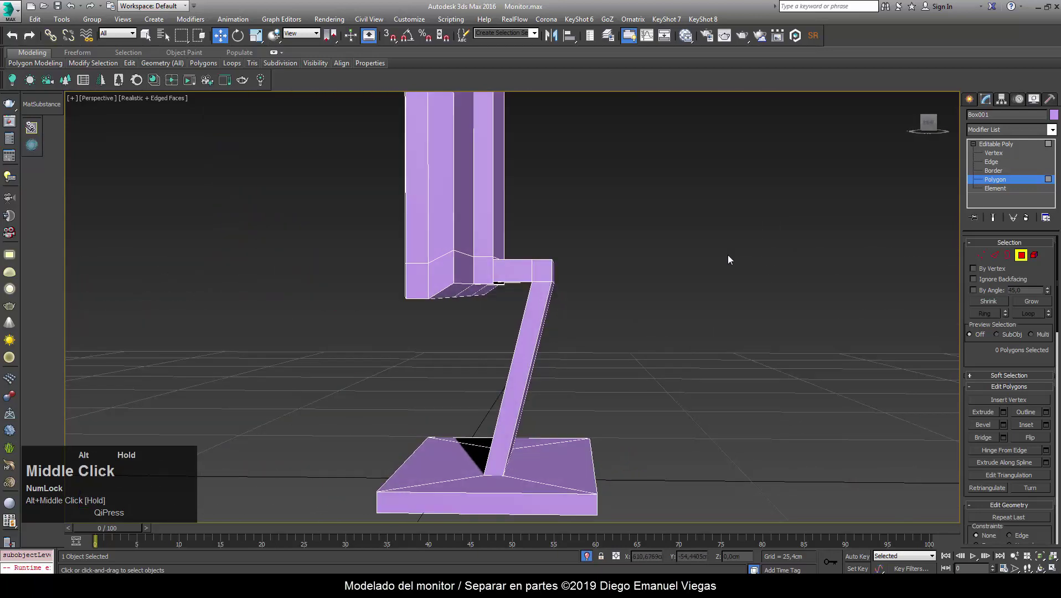
Detach the stand polygons as a new object named Soporte and pick green for the remaining body.
{"action": "left_click_drag", "start_coordinate": [672, 196], "coordinate": [694, 378]}
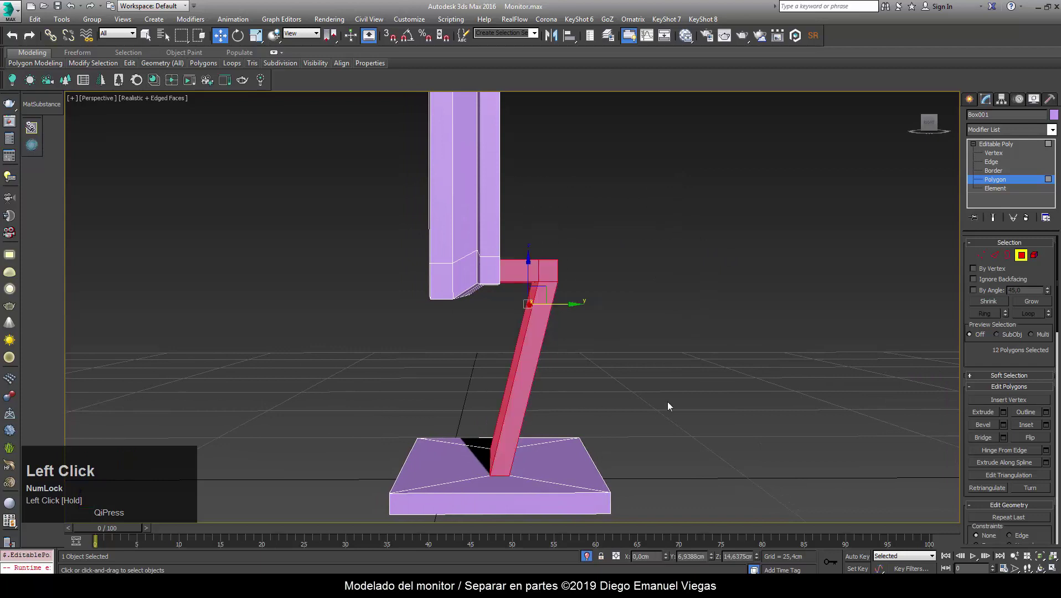
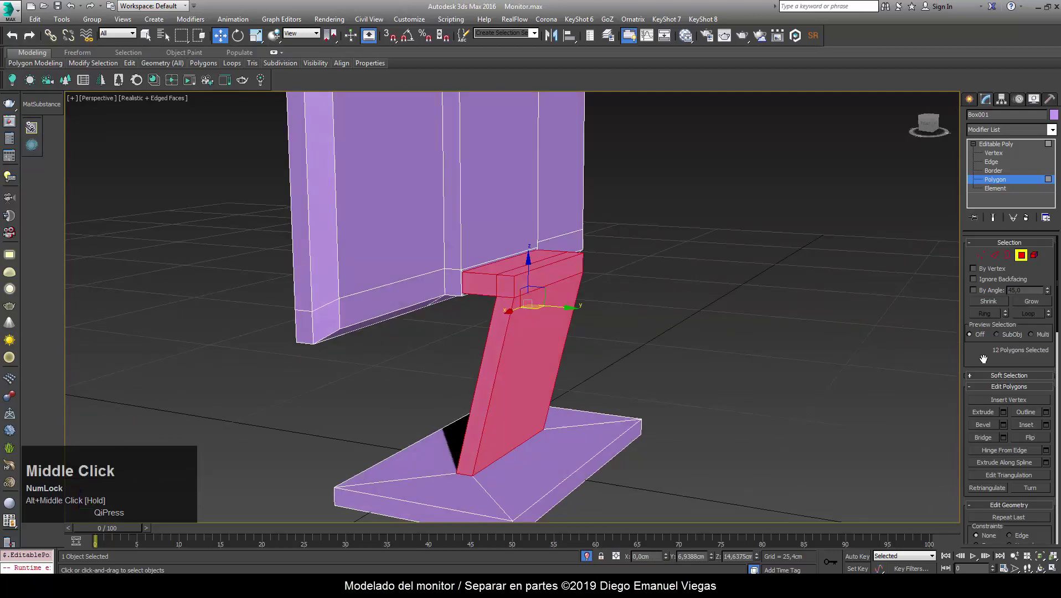
{"action": "left_click_drag", "start_coordinate": [989, 338], "coordinate": [819, 244]}
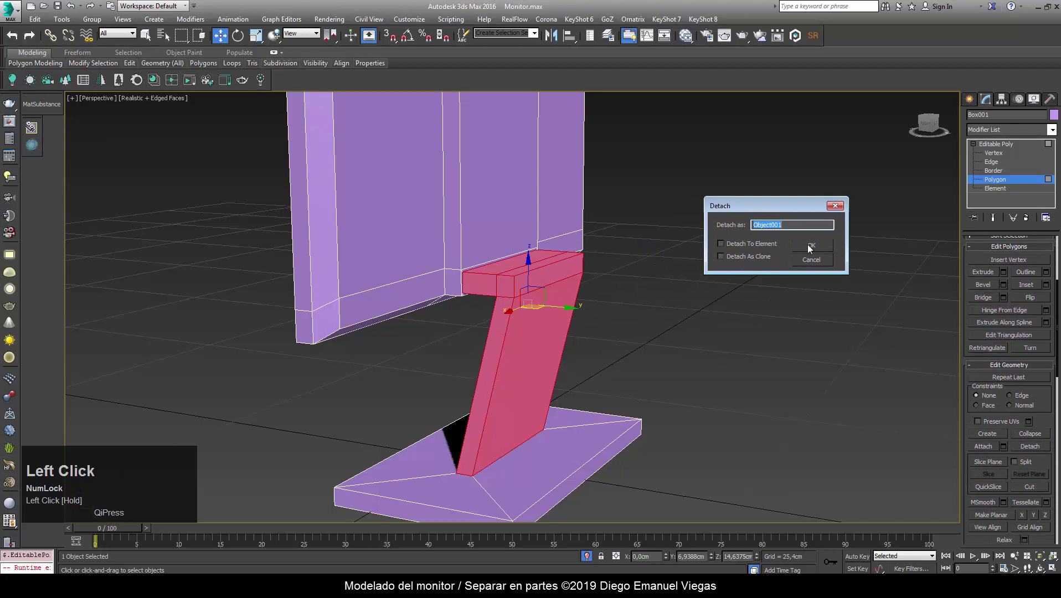
{"action": "type", "text": "OPOR"}
{"action": "left_click", "coordinate": [817, 247]}
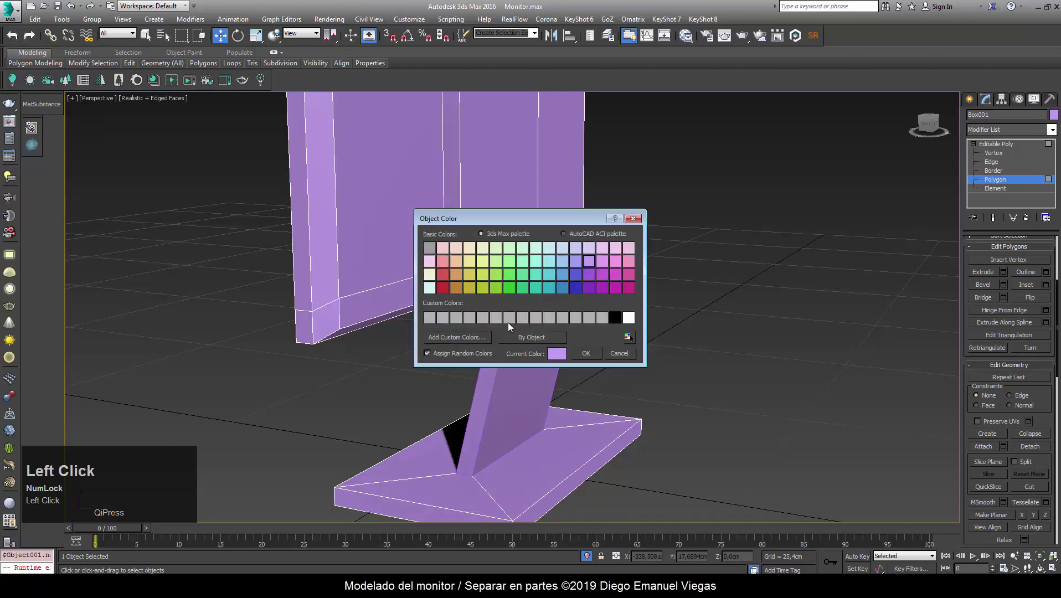
{"action": "left_click", "coordinate": [512, 261]}
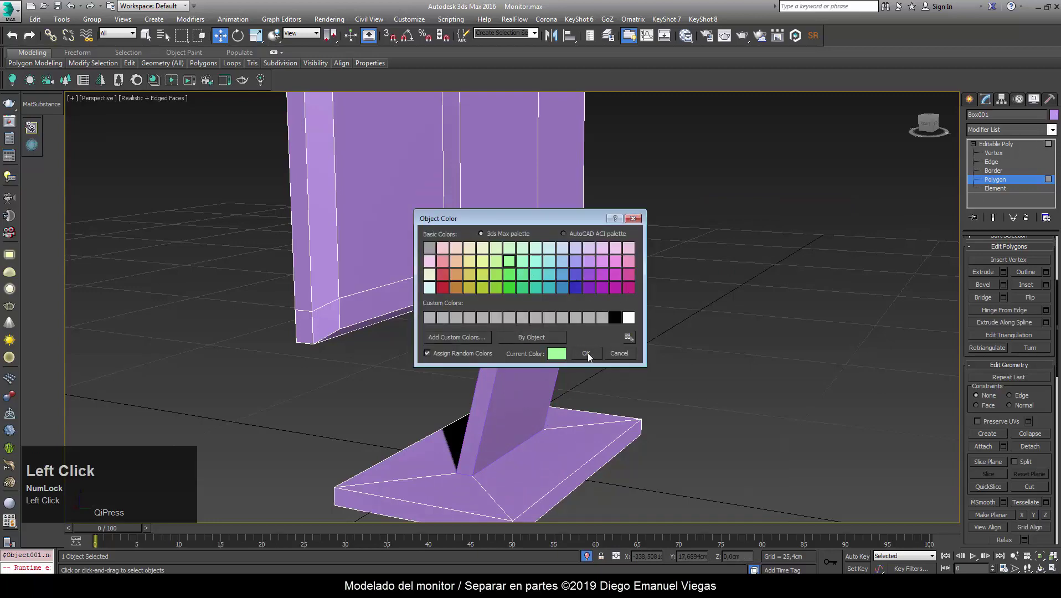
Switch to Element level and frame the base in the viewport.
{"action": "left_click_drag", "start_coordinate": [591, 362], "coordinate": [1006, 190]}
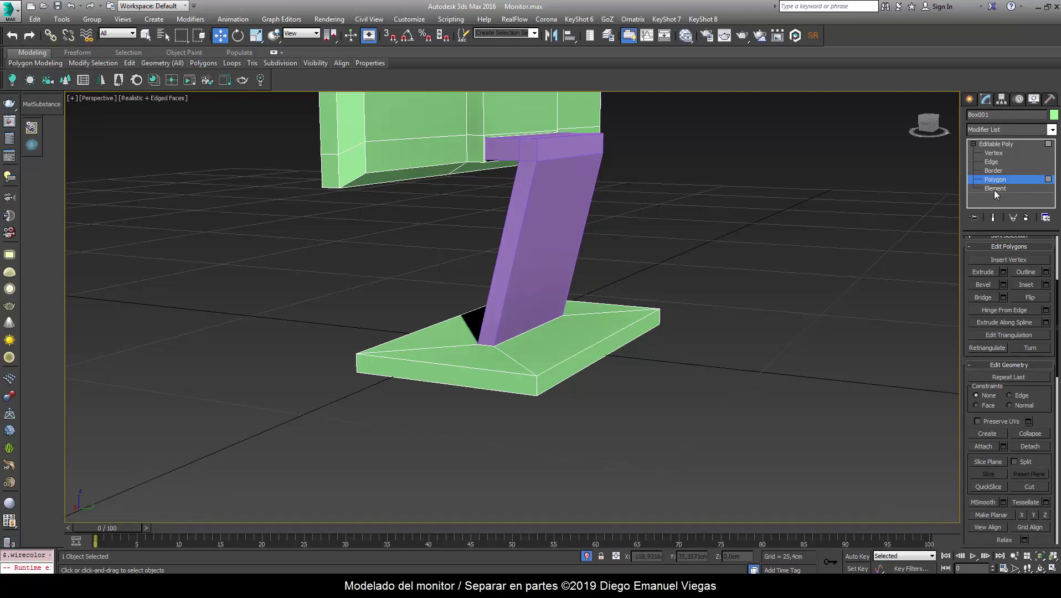
{"action": "left_click", "coordinate": [1006, 189]}
{"action": "middle_click", "coordinate": [729, 382]}
{"action": "scroll", "scroll_direction": "down", "scroll_amount": 3}
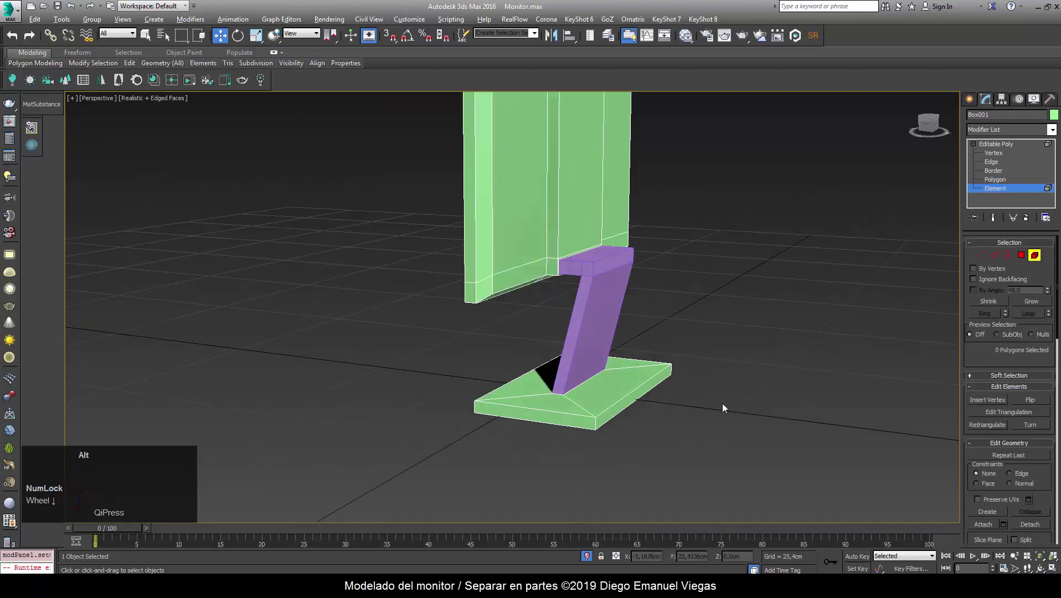
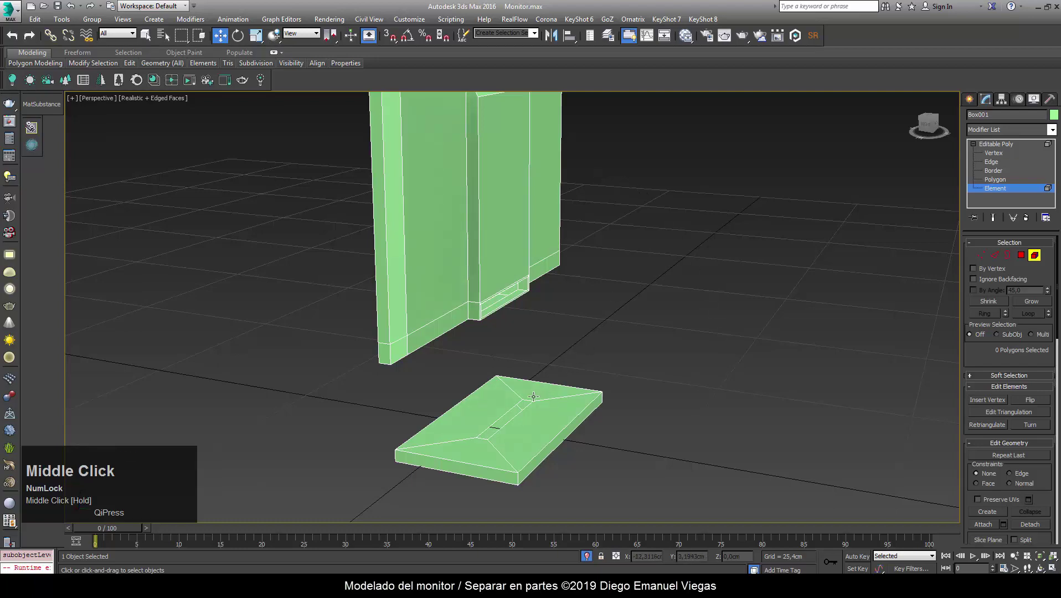
Select the base element, then deselect it and pan closer to the base.
{"action": "left_click_drag", "start_coordinate": [536, 204], "coordinate": [606, 389]}
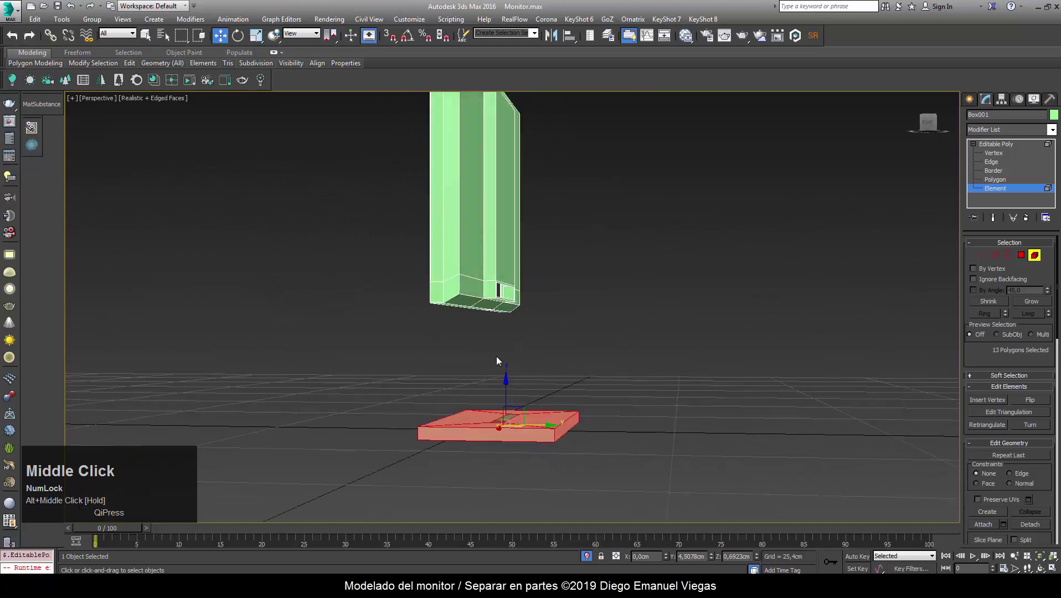
{"action": "left_click", "coordinate": [427, 356]}
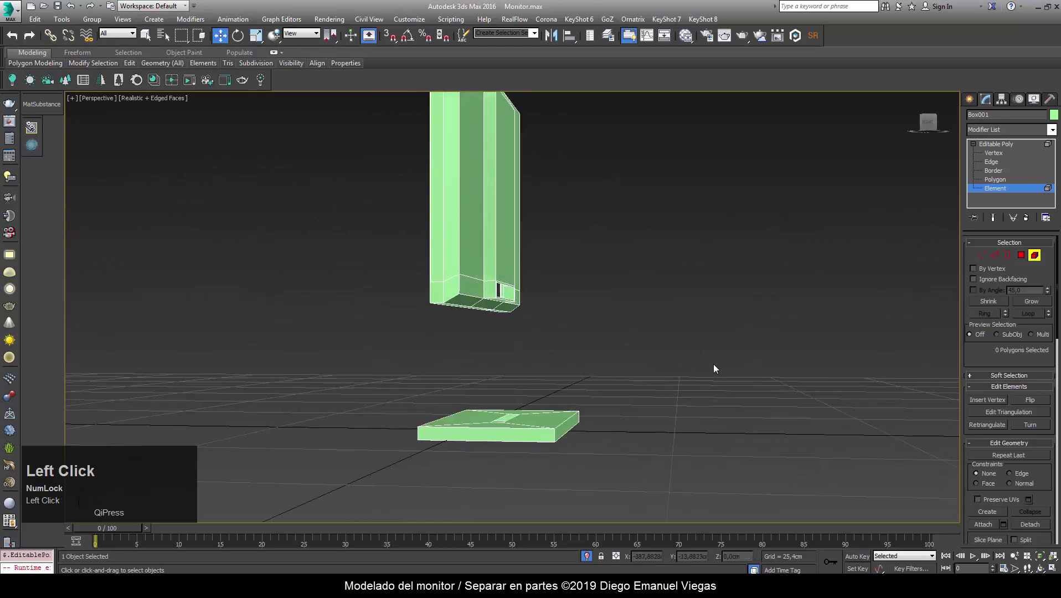
{"action": "middle_click", "coordinate": [629, 389]}
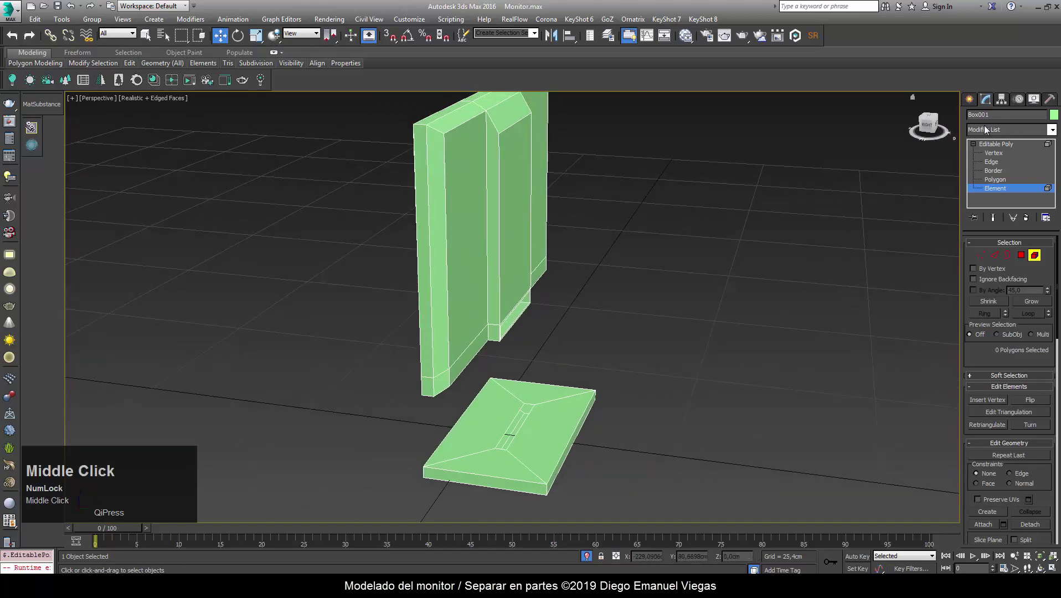
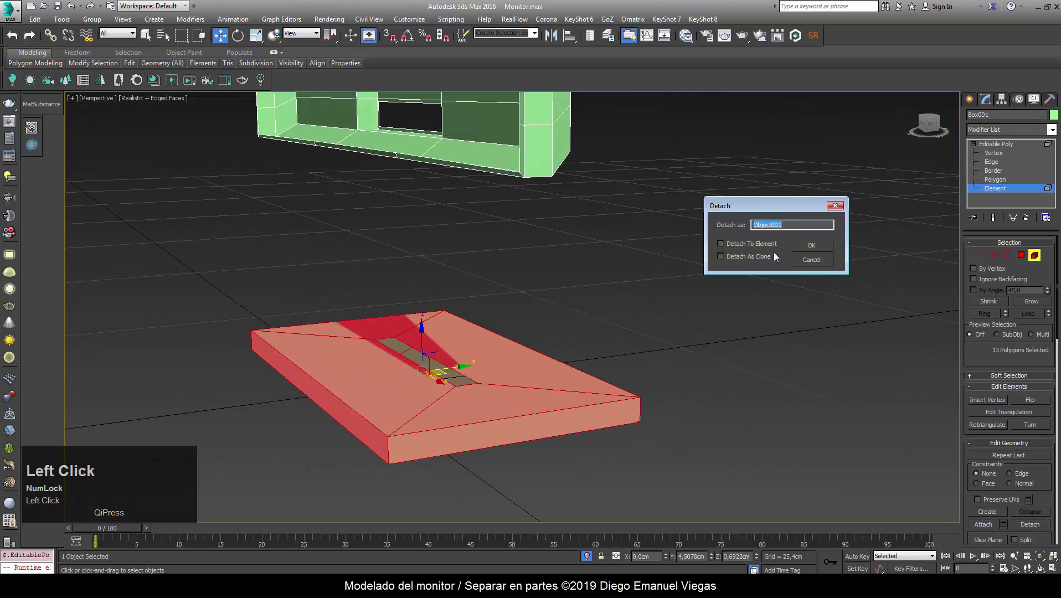
Detach the base faces as a separate object named Pie.
{"action": "key", "text": "shift+p"}
{"action": "type", "text": "i"}
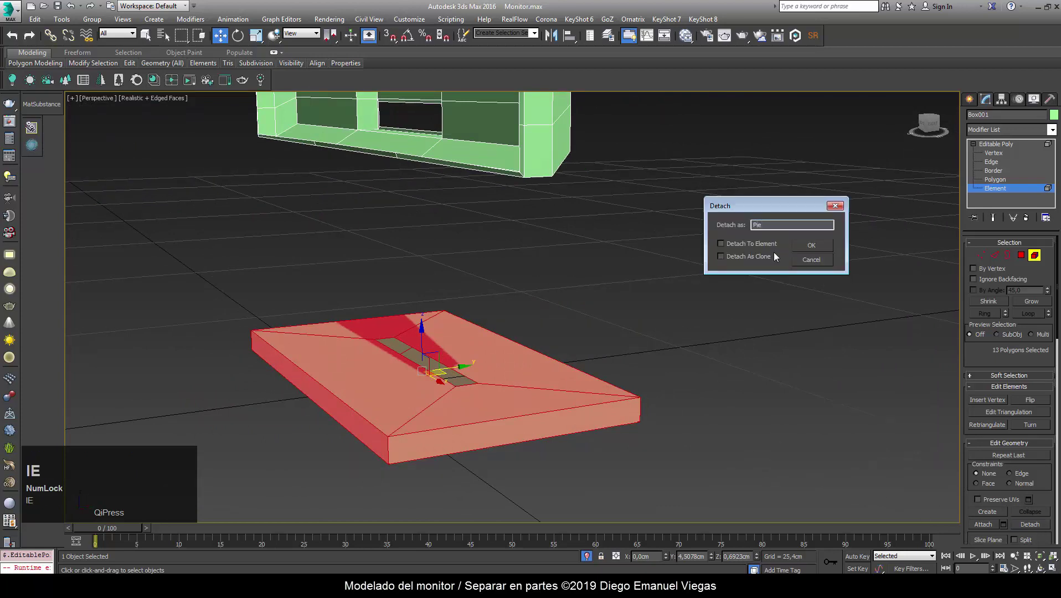
{"action": "left_click", "coordinate": [816, 252]}
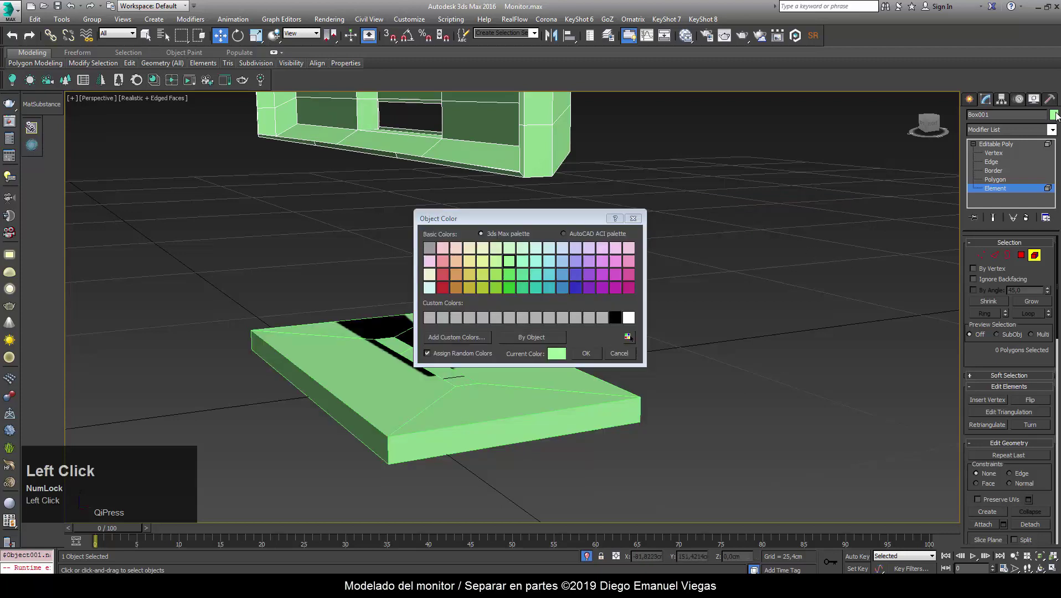
Give the remaining monitor body a pale beige object colour.
{"action": "left_click", "coordinate": [460, 254]}
{"action": "scroll", "scroll_direction": "down", "scroll_amount": 3}
{"action": "middle_click", "coordinate": [657, 334]}
{"action": "scroll", "scroll_direction": "down", "scroll_amount": 3}
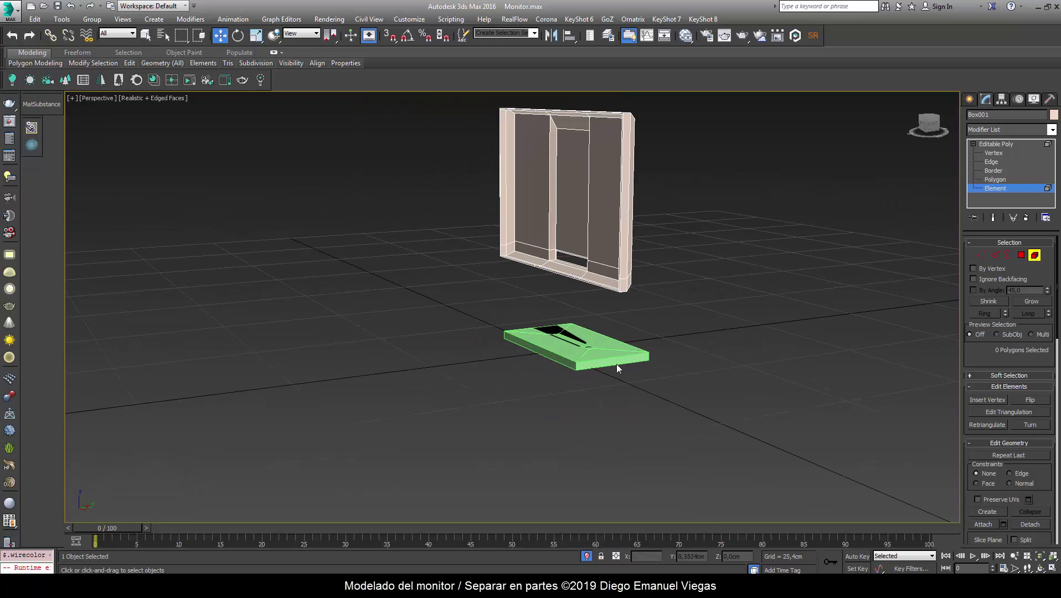
Unhide all monitor parts, leave sub-object editing and deselect everything.
{"action": "left_click", "coordinate": [592, 559]}
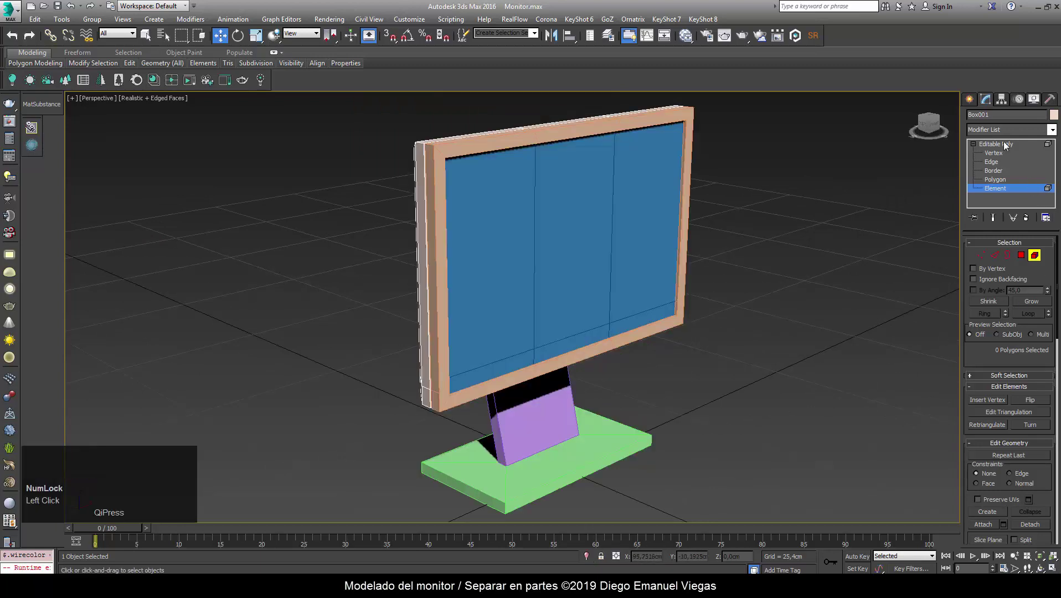
{"action": "left_click", "coordinate": [1008, 143]}
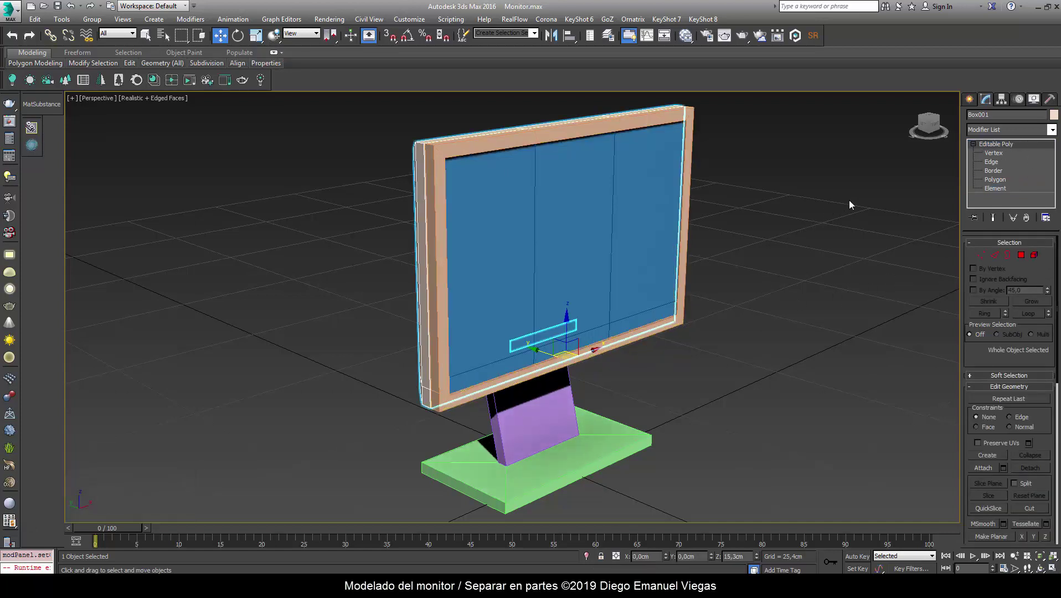
{"action": "left_click", "coordinate": [858, 201]}
Inspect the finished four-colour monitor from several angles and save the file.
{"action": "left_click_drag", "start_coordinate": [876, 302], "coordinate": [886, 305]}
{"action": "key", "text": "ctrl+s"}
{"action": "left_click_drag", "start_coordinate": [707, 412], "coordinate": [784, 399]}
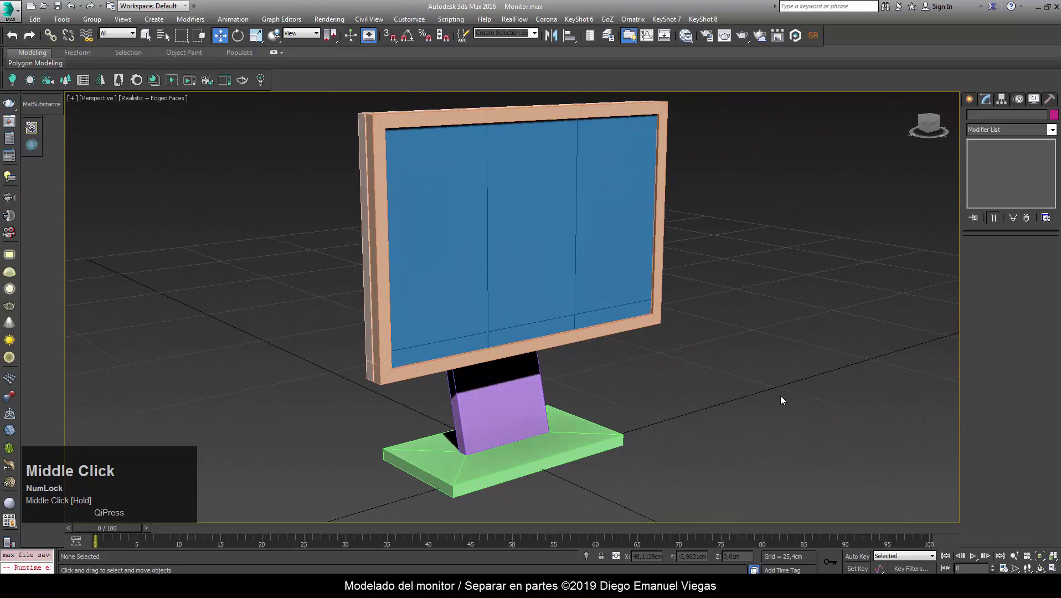
{"action": "key", "text": "ctrl+s"}
{"action": "left_click_drag", "start_coordinate": [636, 501], "coordinate": [663, 406]}
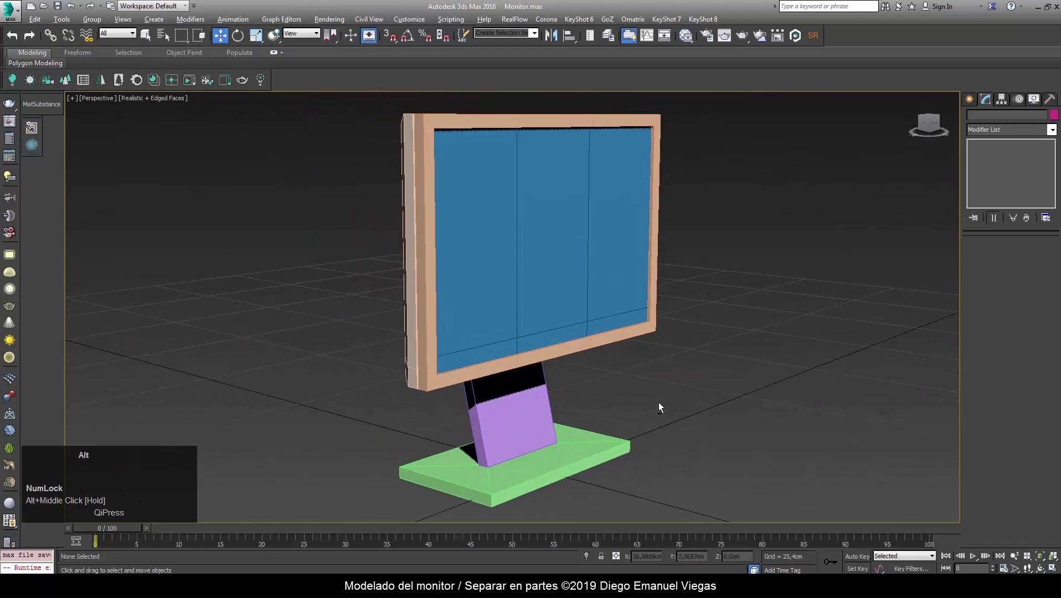